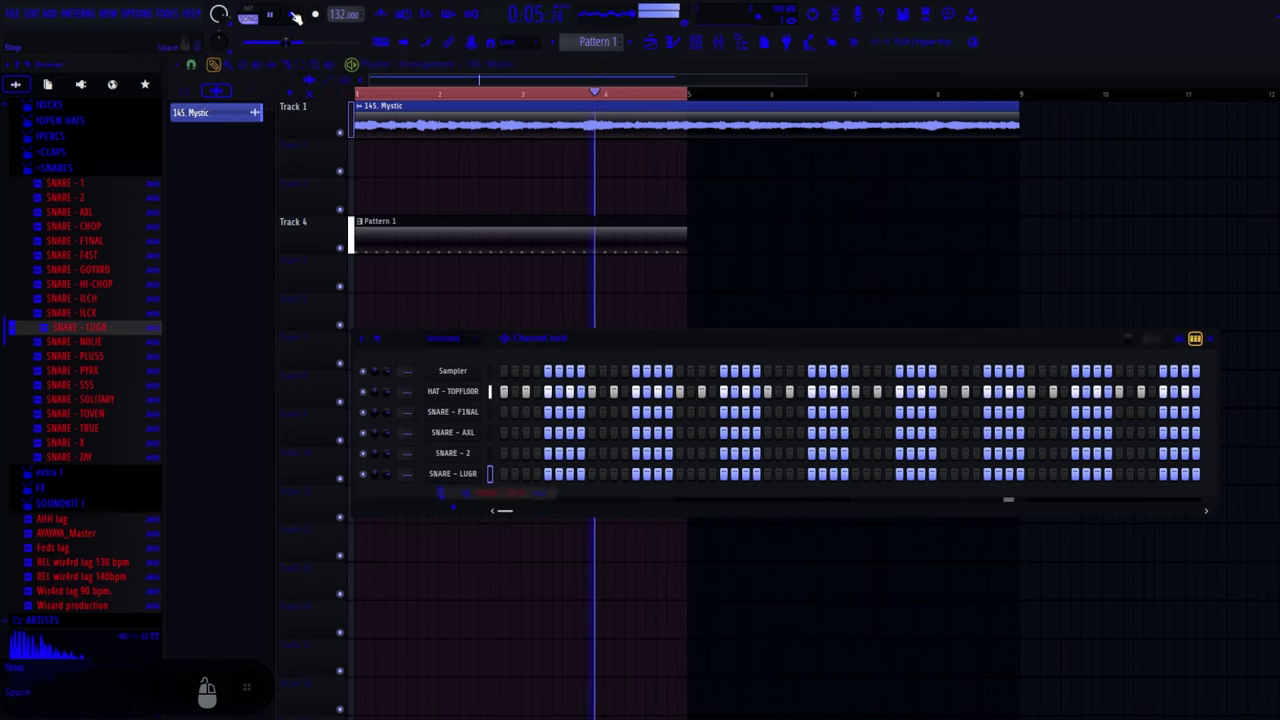
Start, stop and restart playback of the drum pattern while adding snare hits.
key("F1")
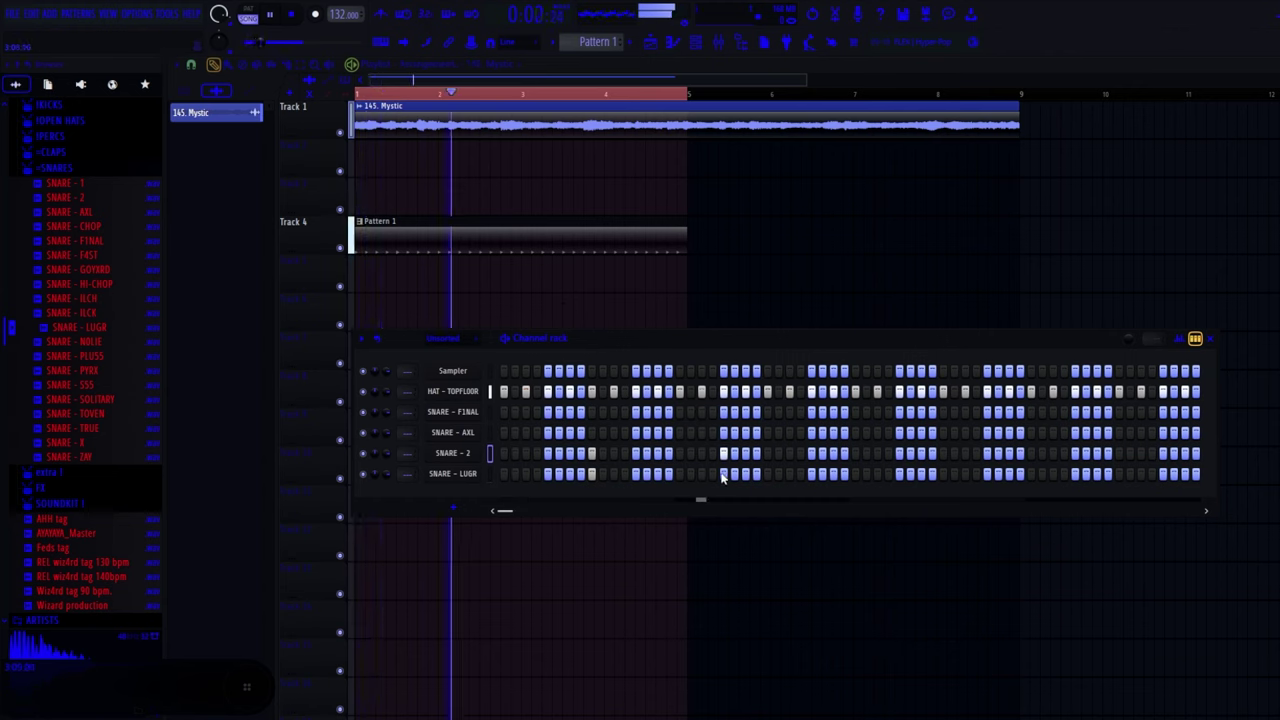
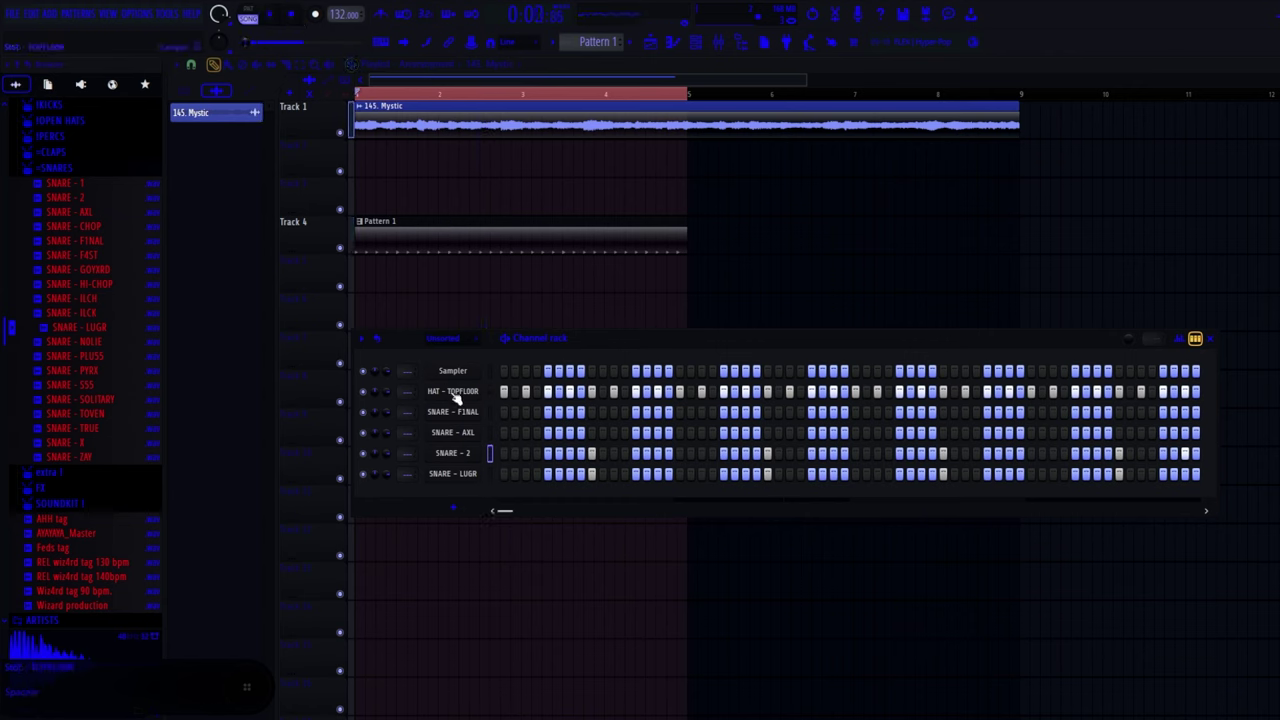
key("F1")
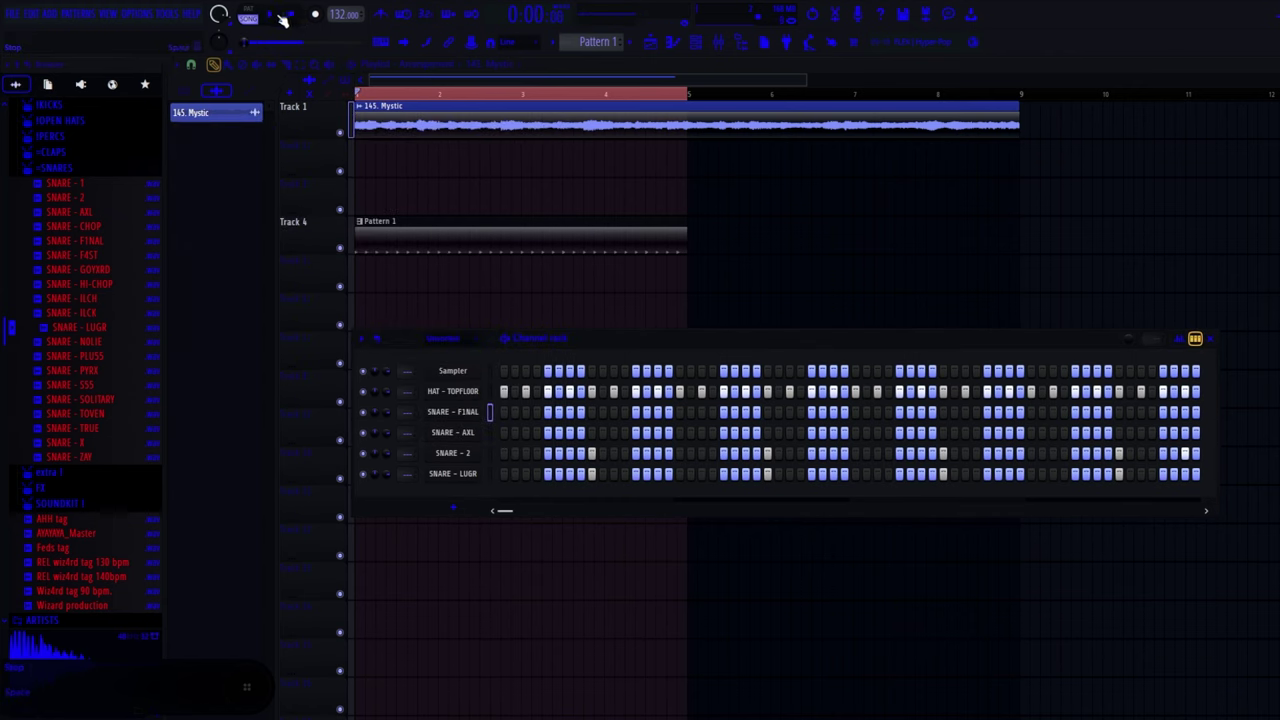
key("F1")
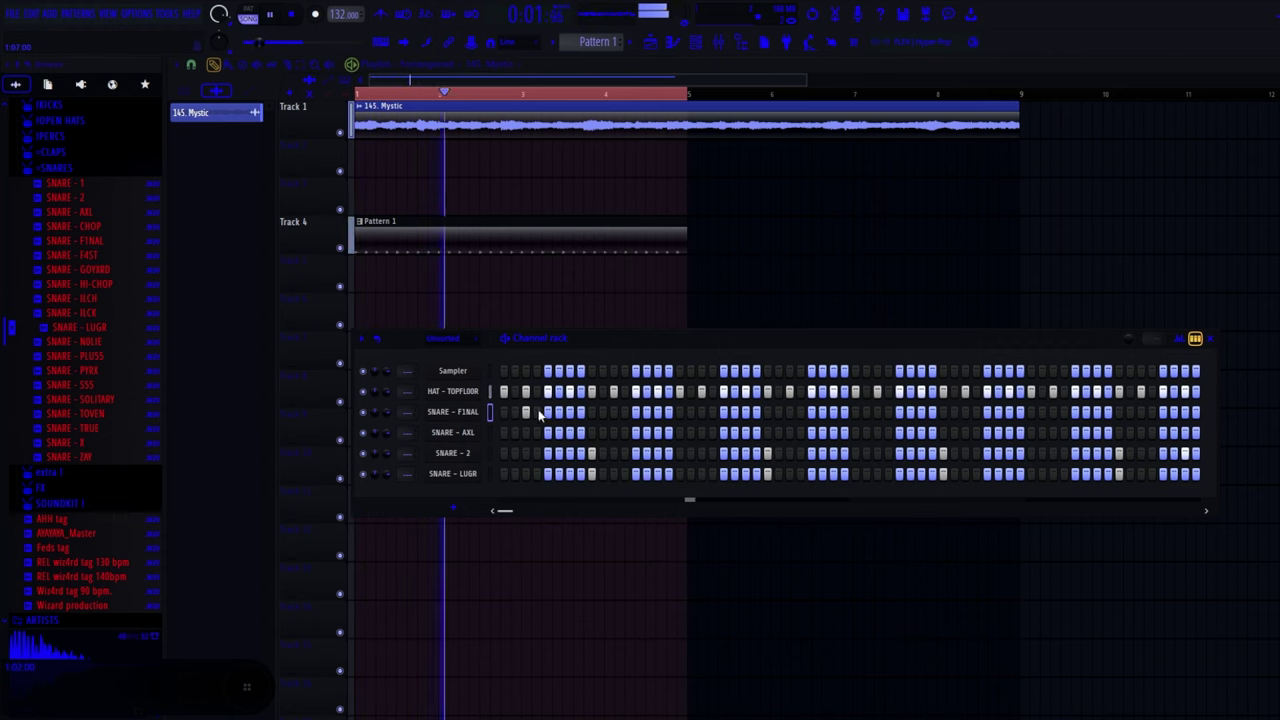
key("F1")
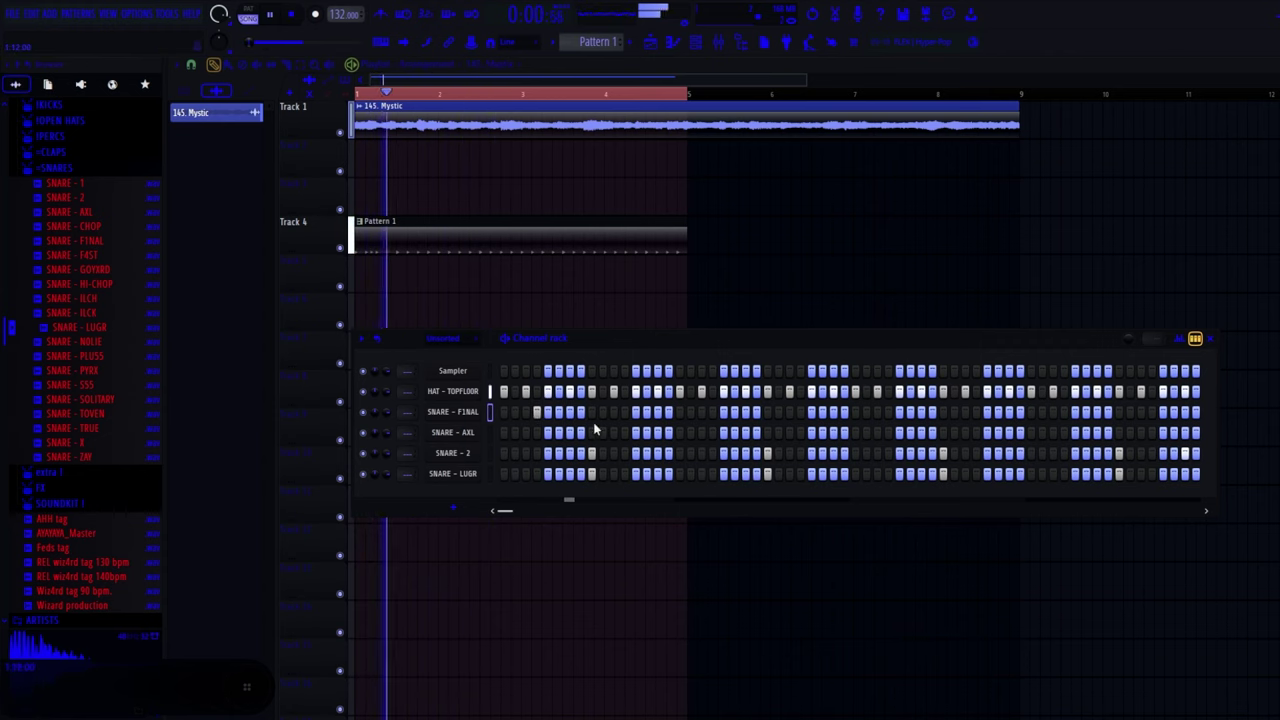
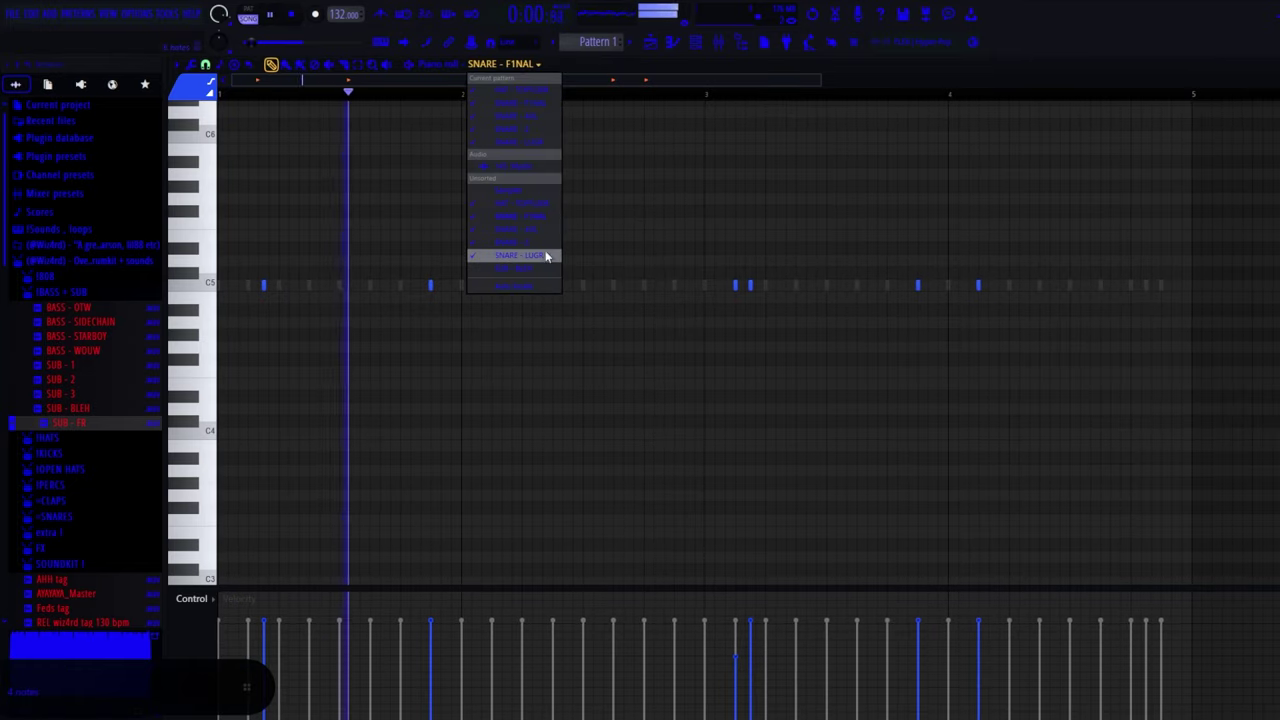
Play back the SUB - BLEH melody to audition its B6, A6, A6, G6 notes.
key("F1")
key("F1")
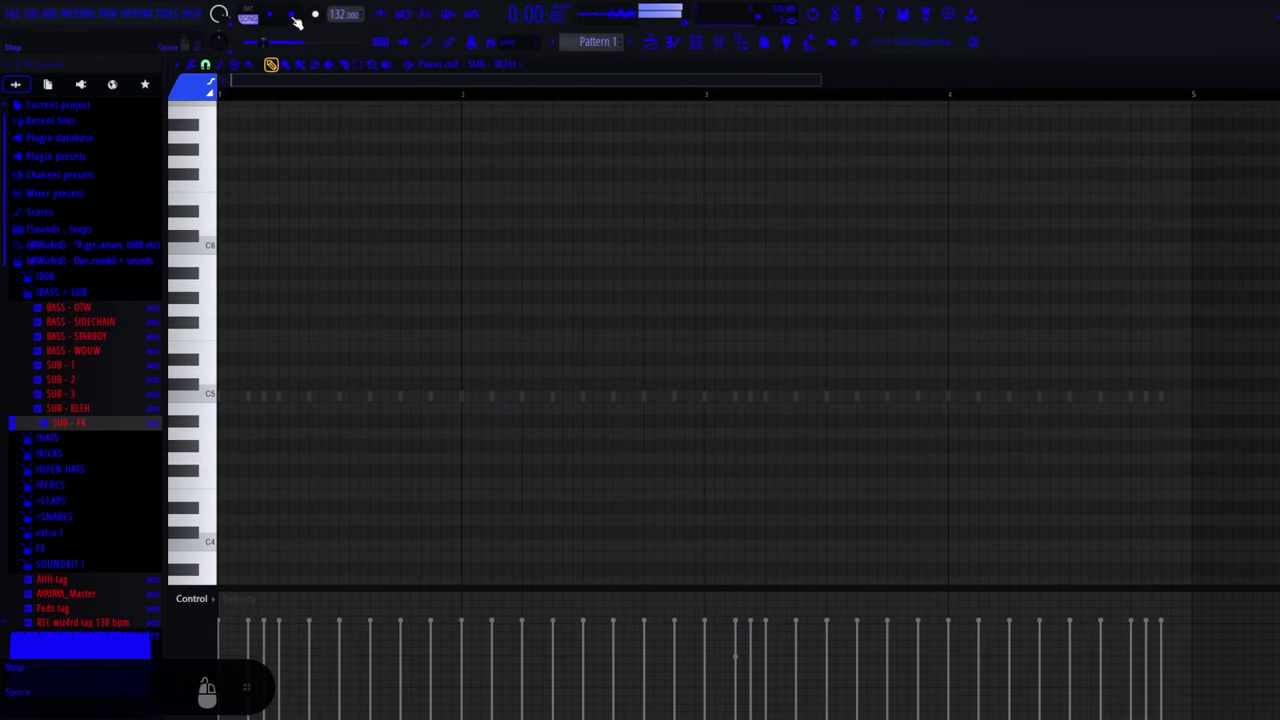
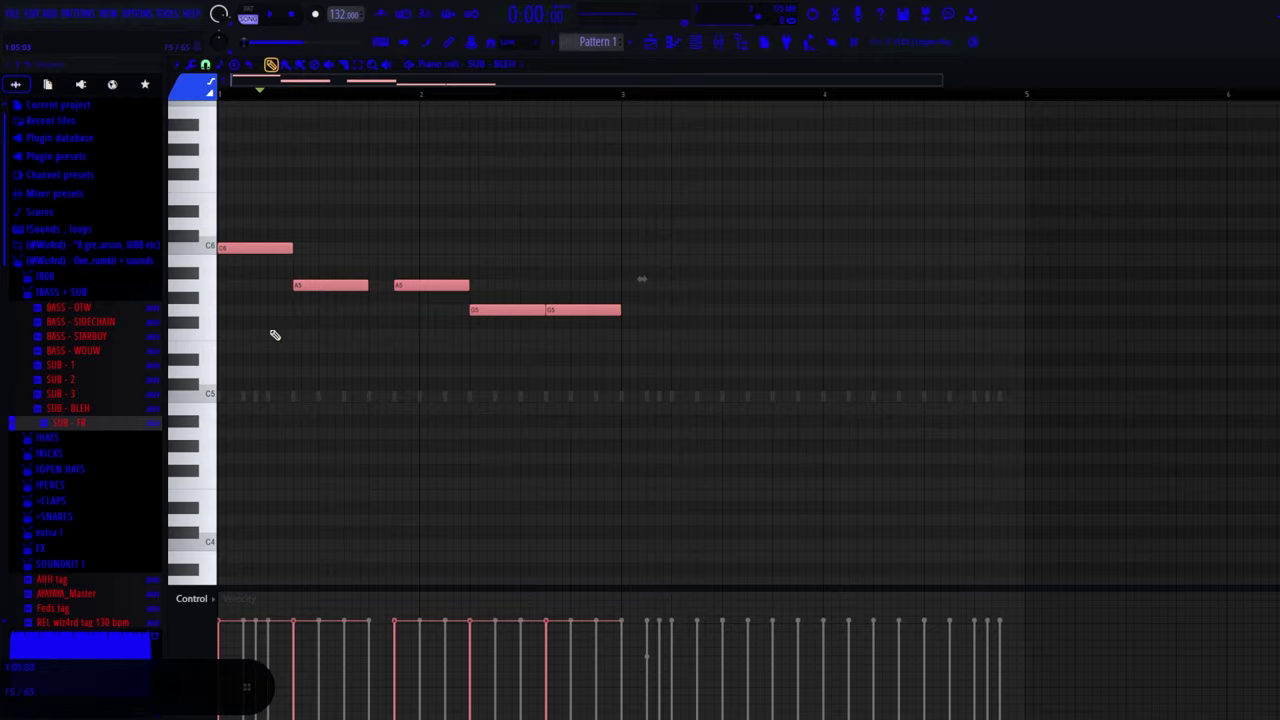
key("F1")
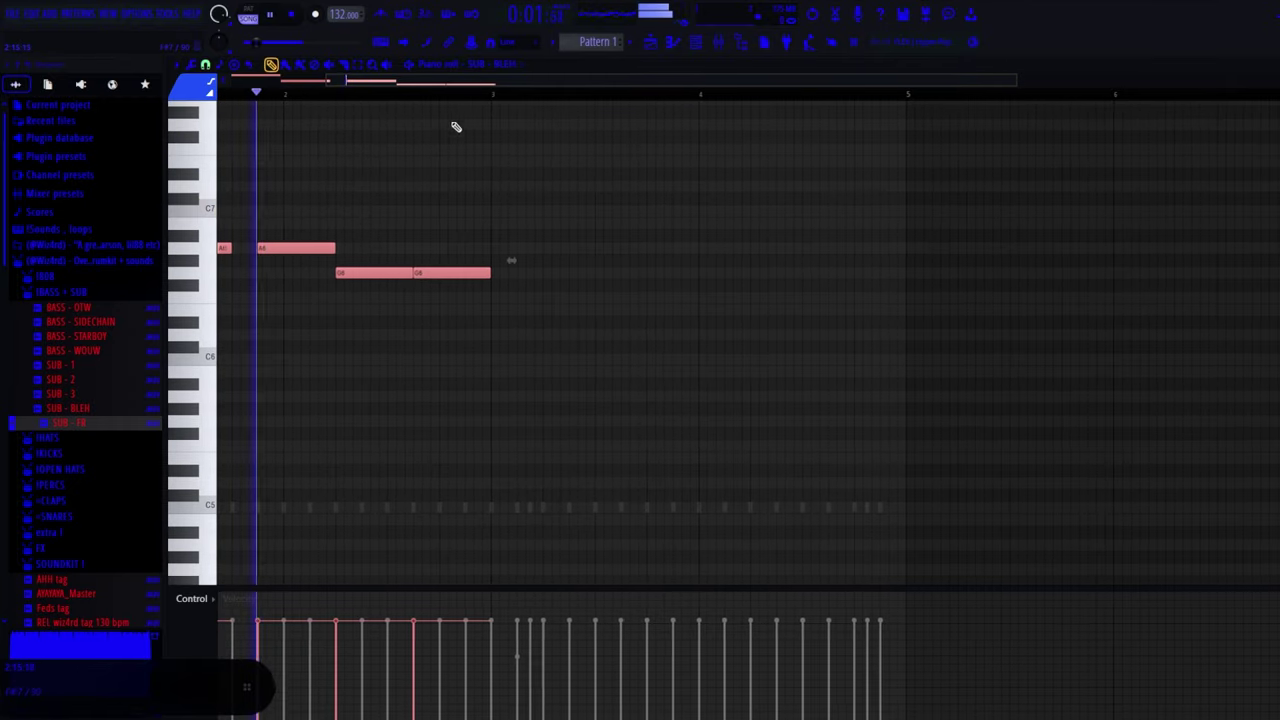
key("F1")
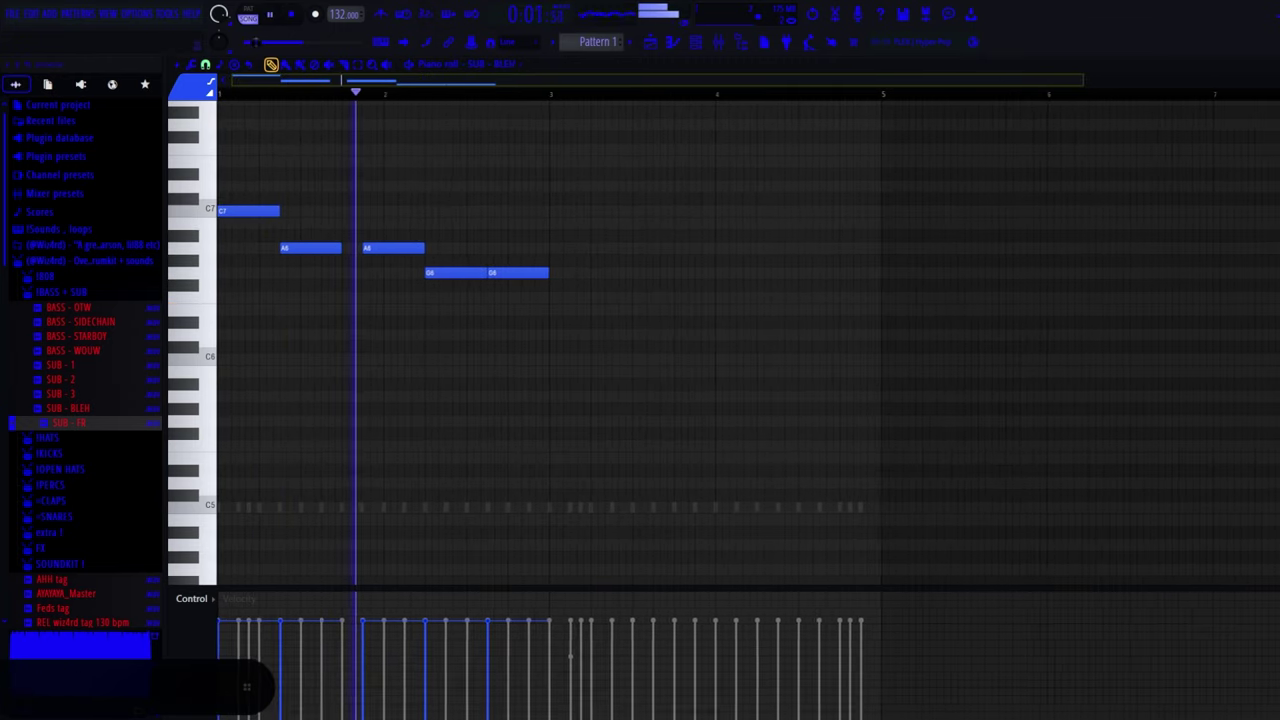
Shift the two G6 notes up a semitone to G#6 and play the sub melody again.
key("F1")
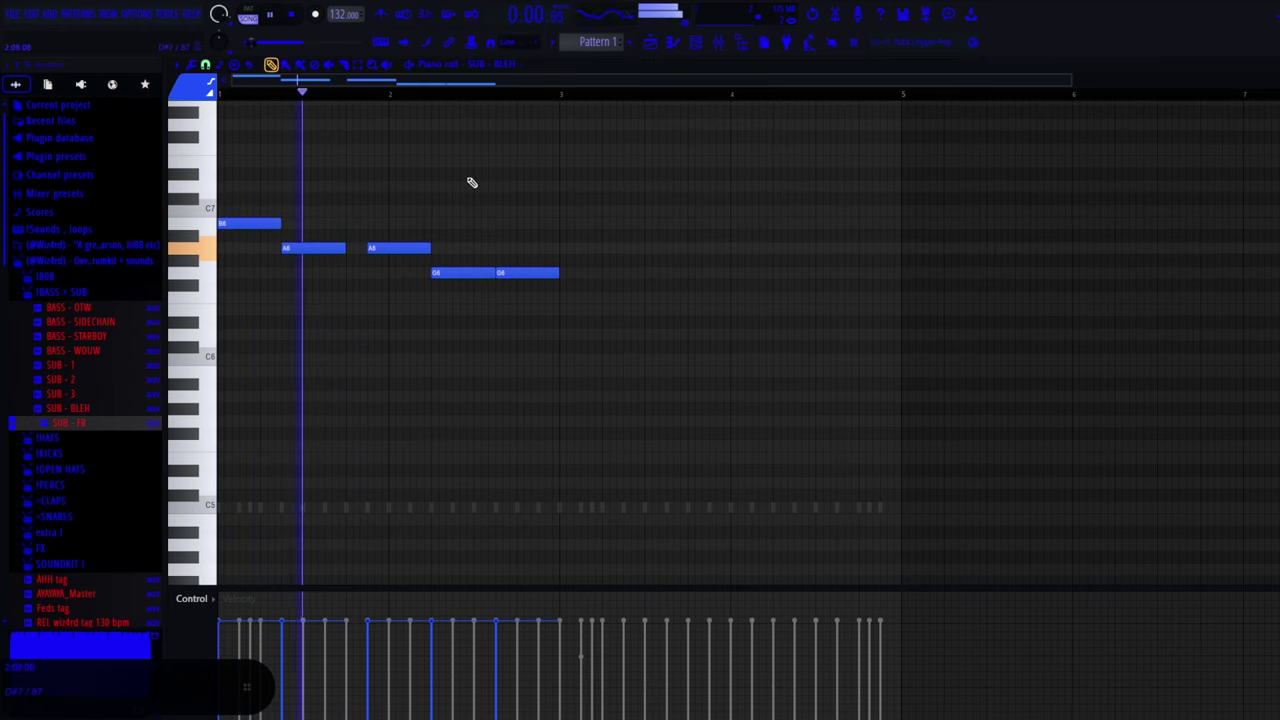
key("F1")
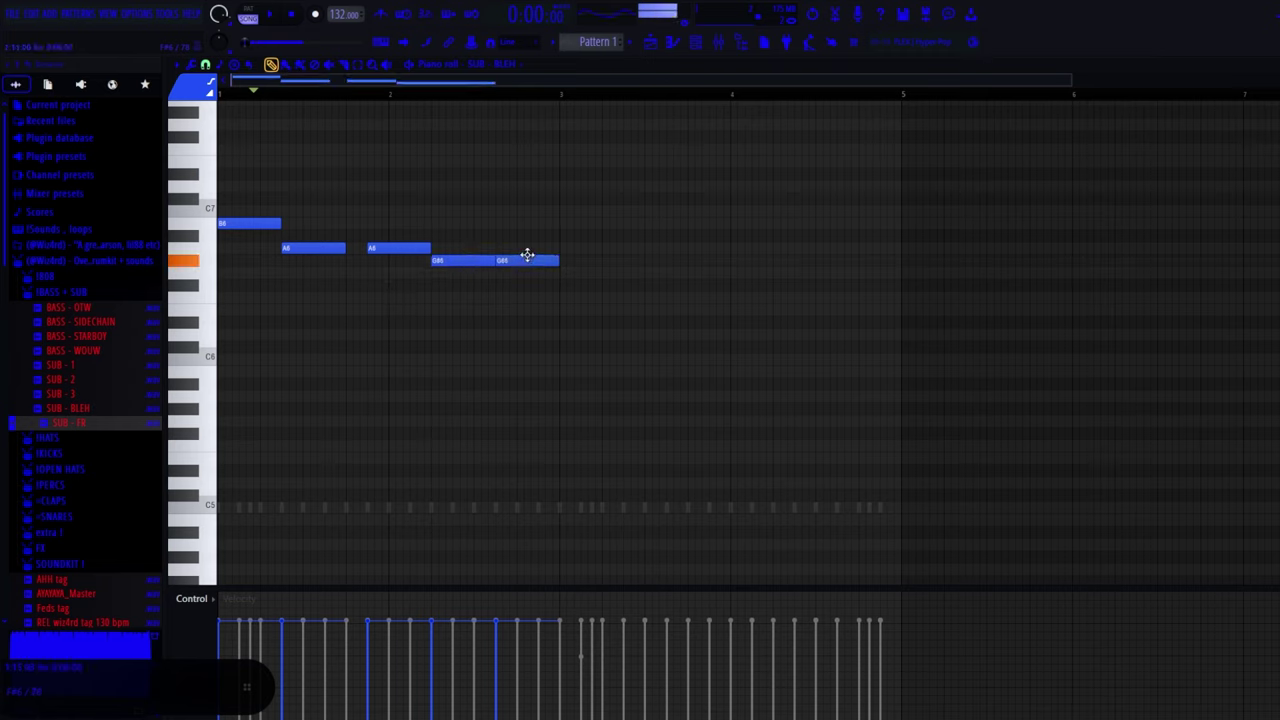
key("F1")
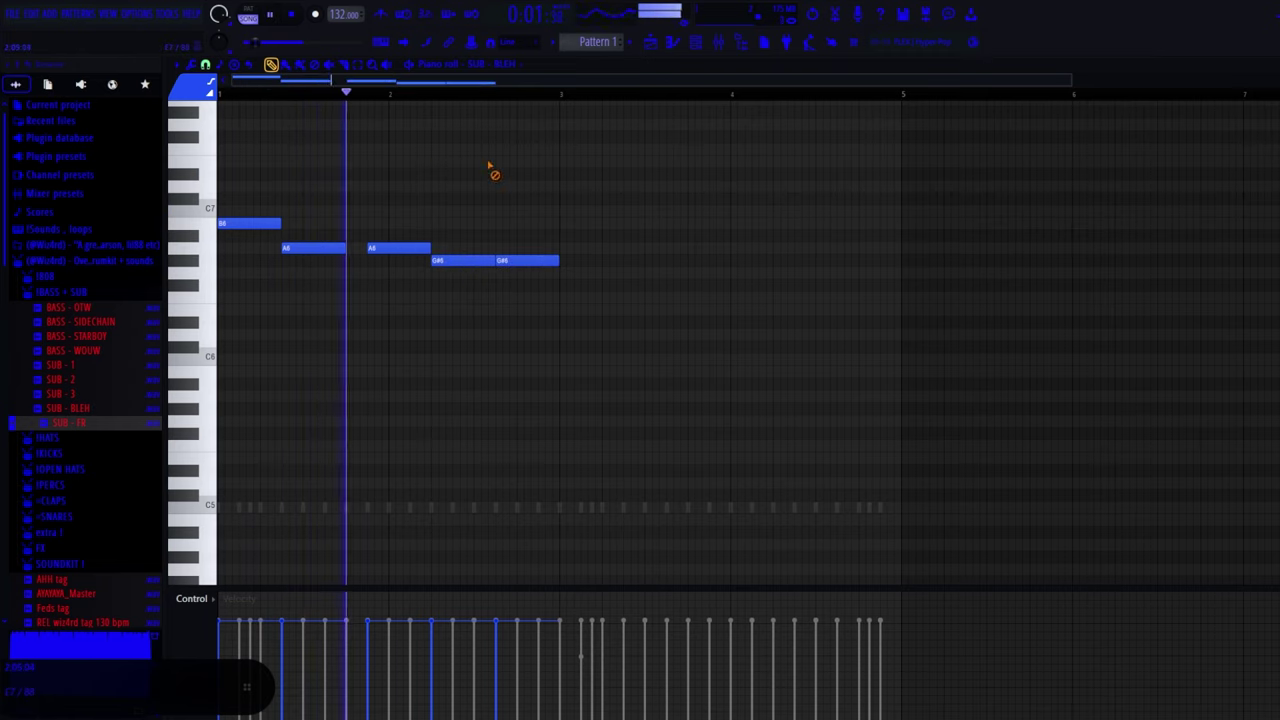
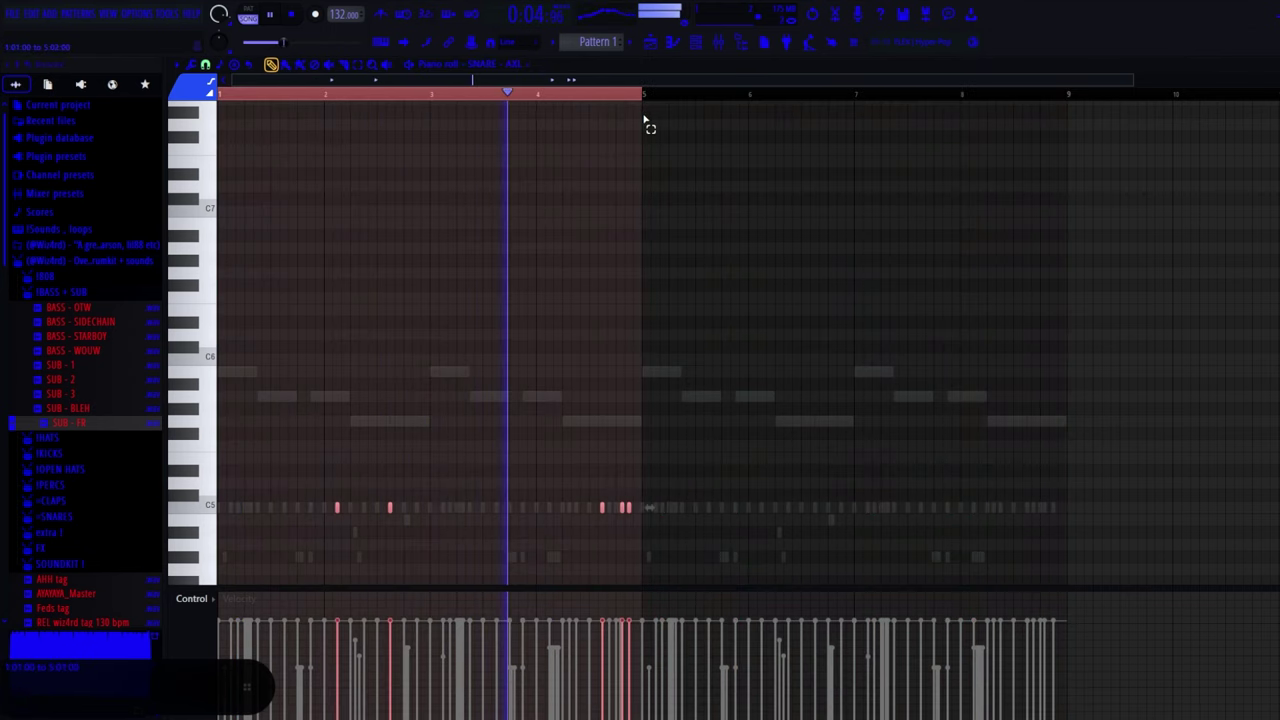
Show the SNARE - 2 pattern in the piano roll.
left_click(538, 74)
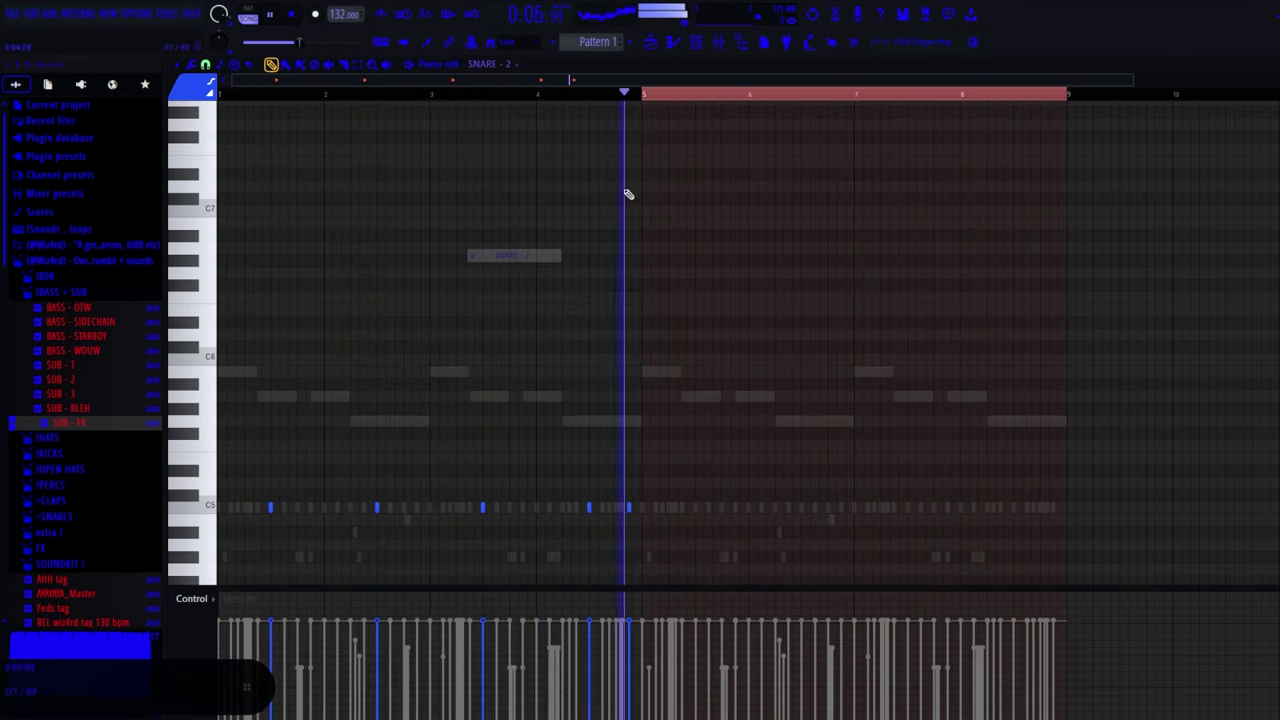
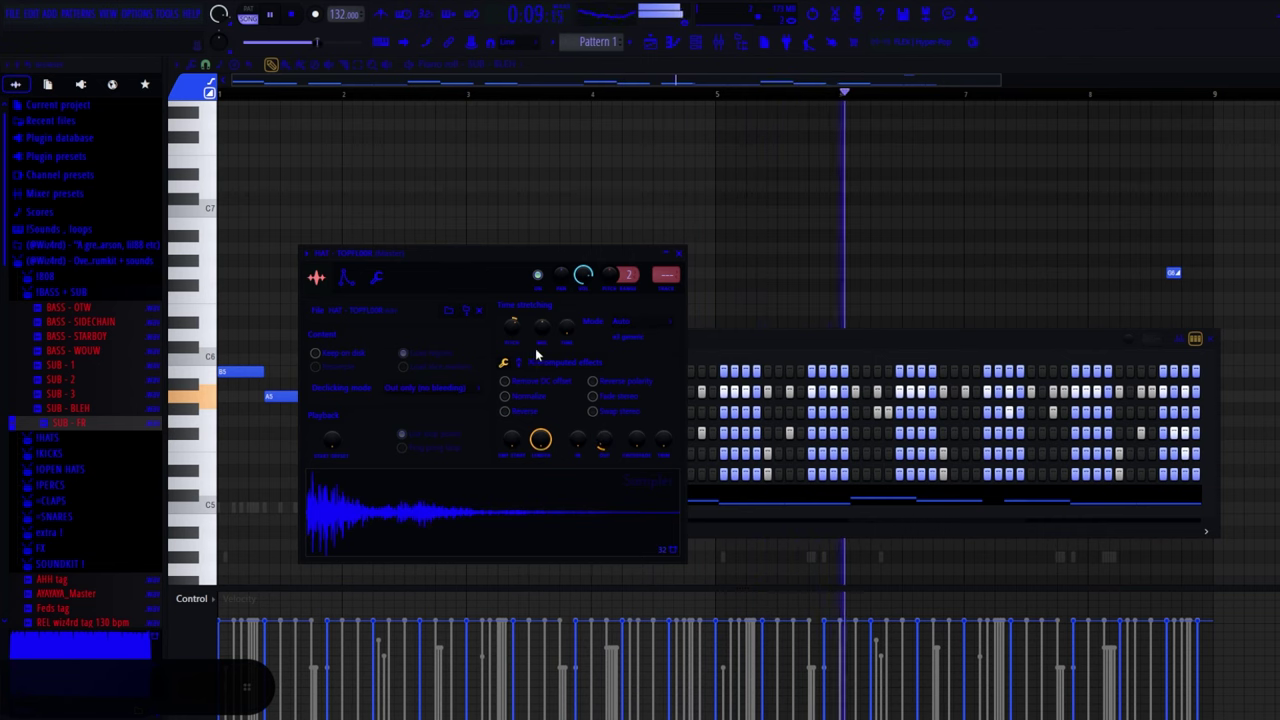
left_click(583, 397)
left_click(604, 391)
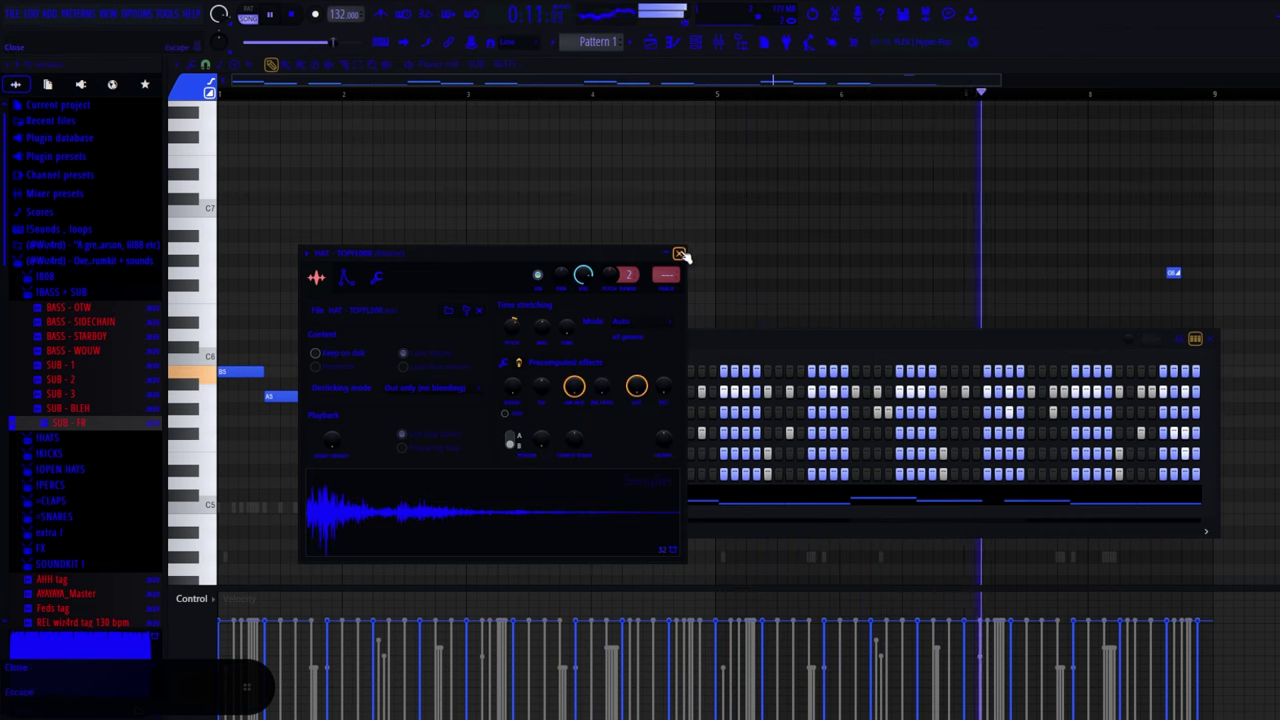
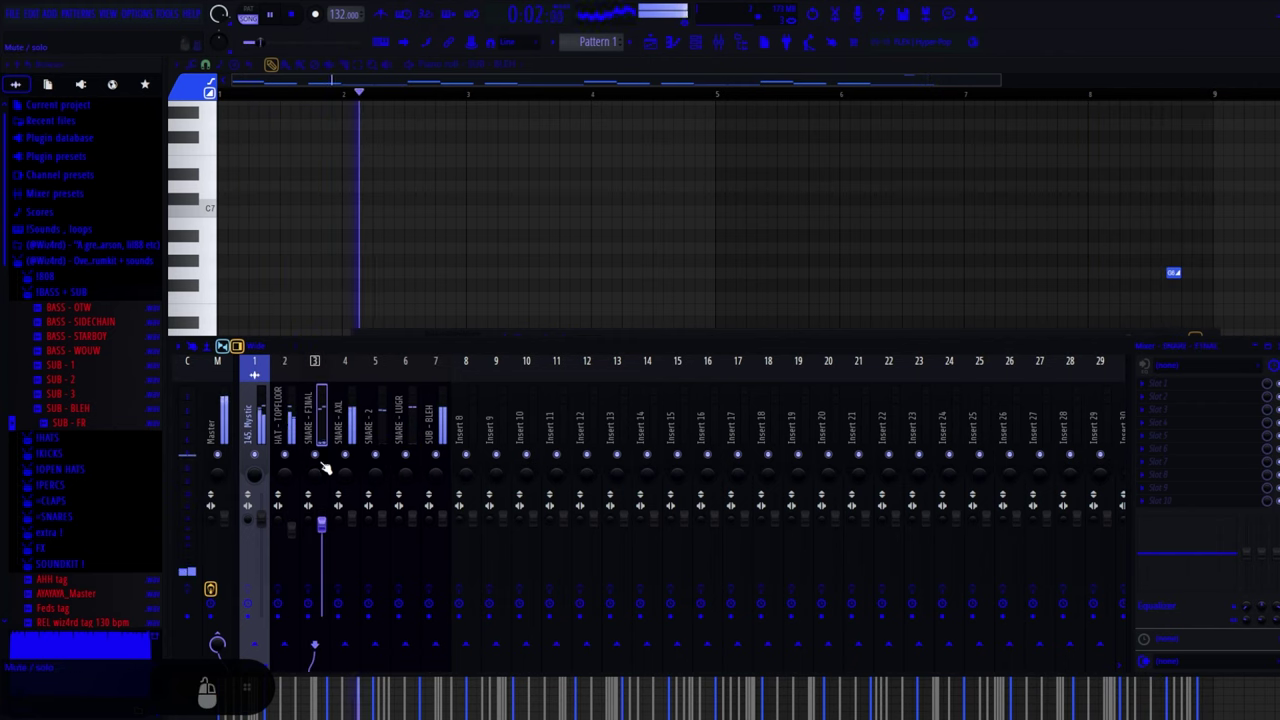
Adjust the SNARE - AXL level and lower the SNARE - 2 mixer track volume.
left_click(335, 469)
left_click(365, 522)
left_click(380, 536)
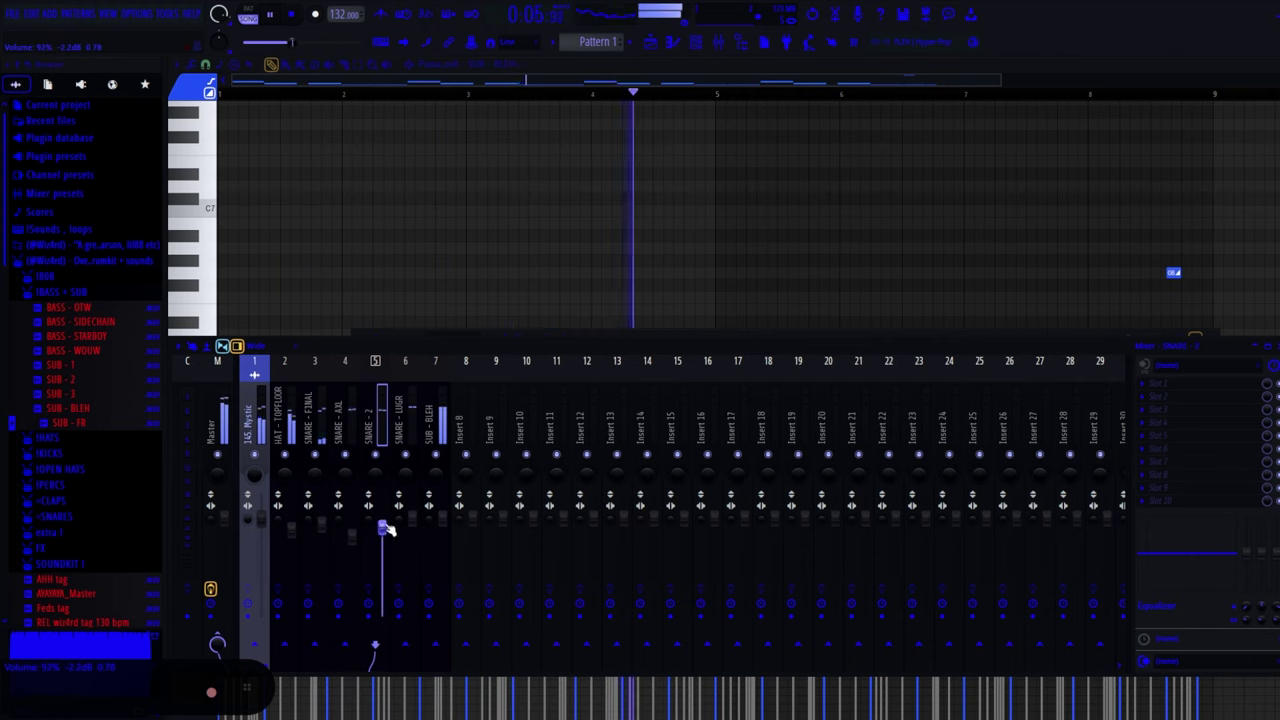
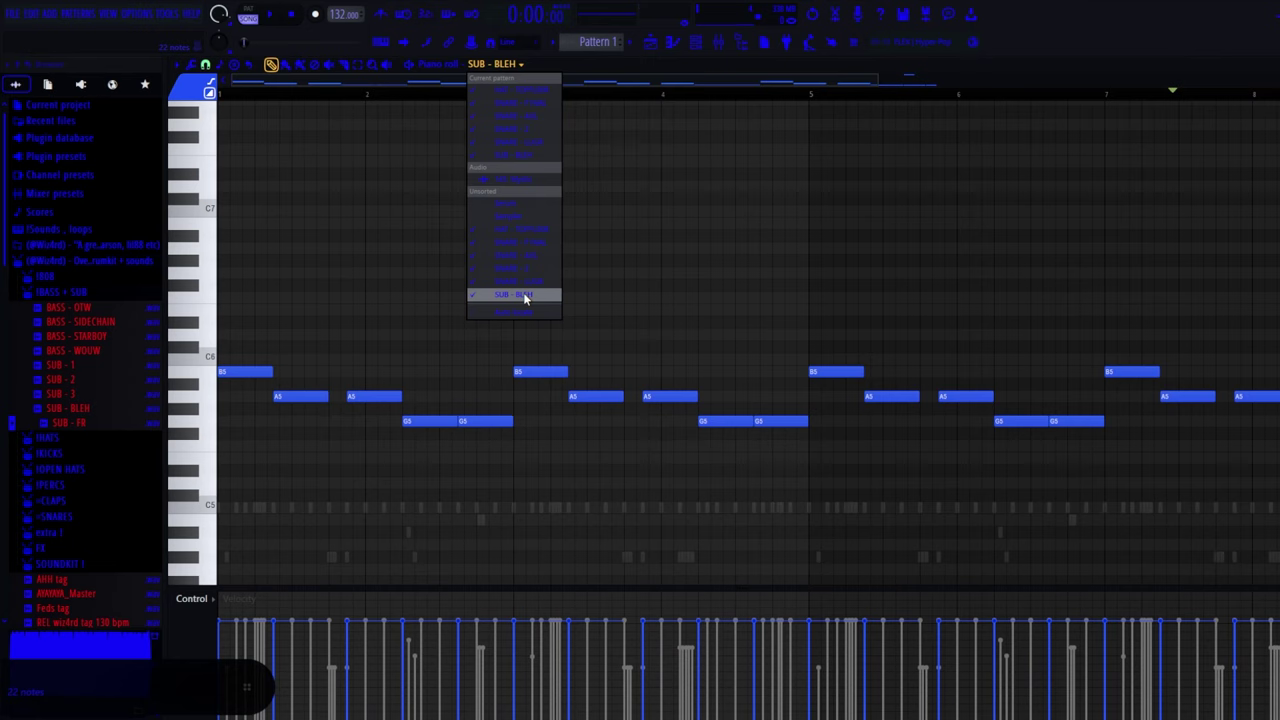
Show the Serum channel's notes in the piano roll.
key("e")
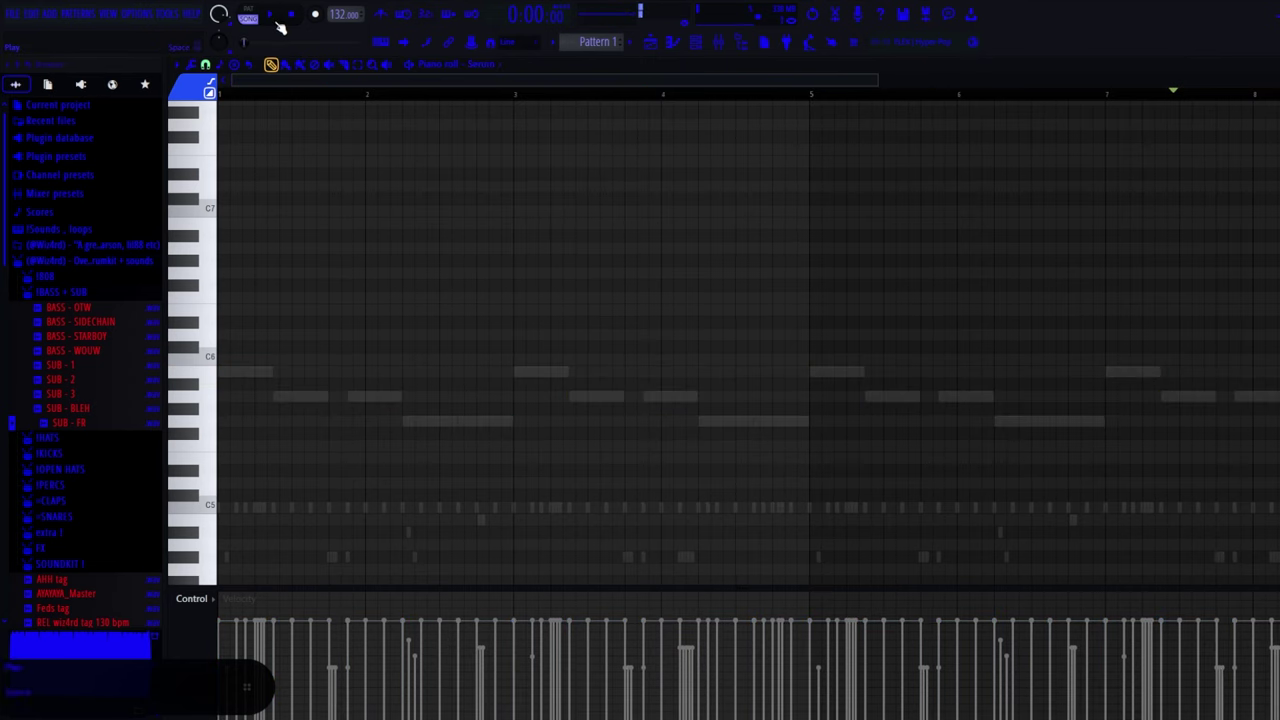
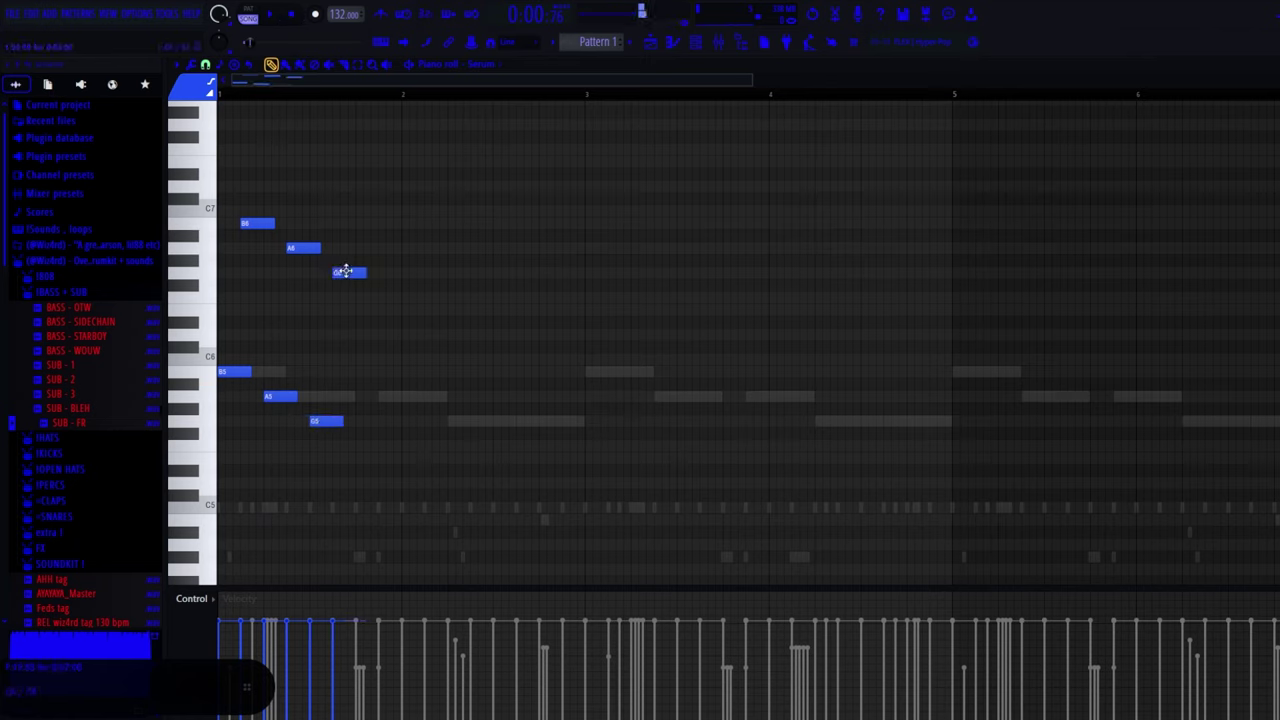
Play back the pattern to hear the Serum melody.
left_click(291, 19)
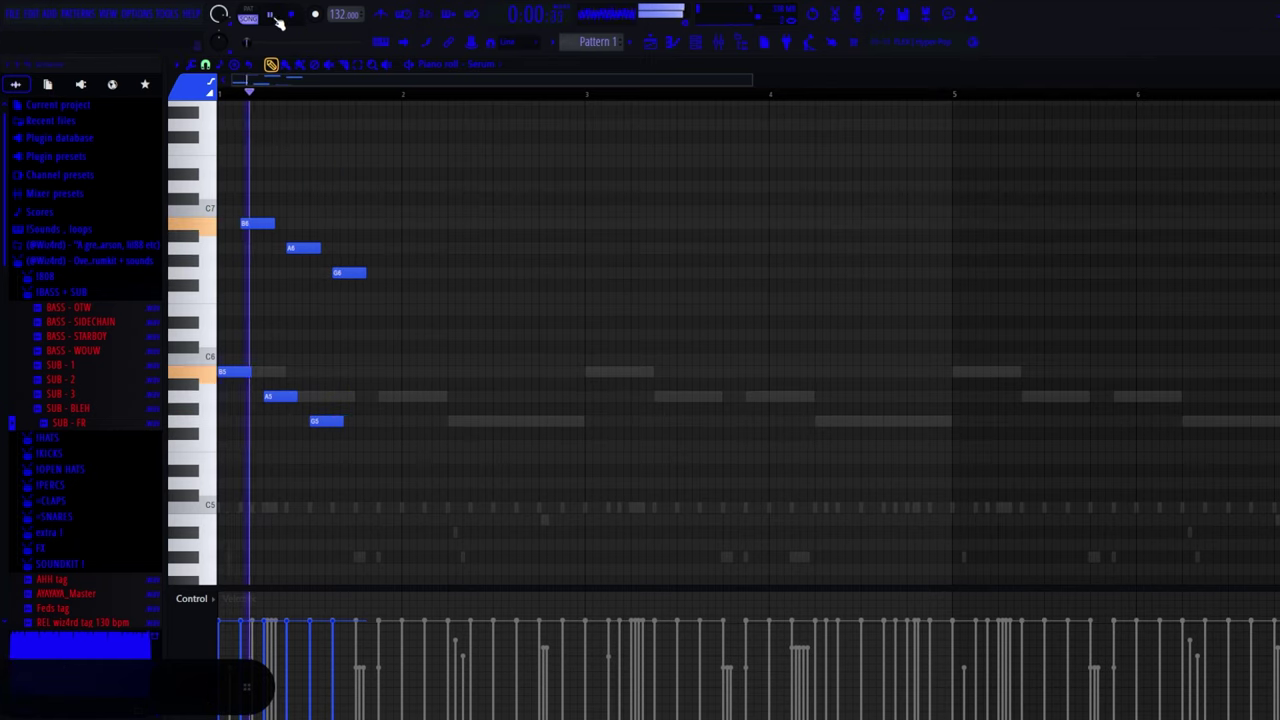
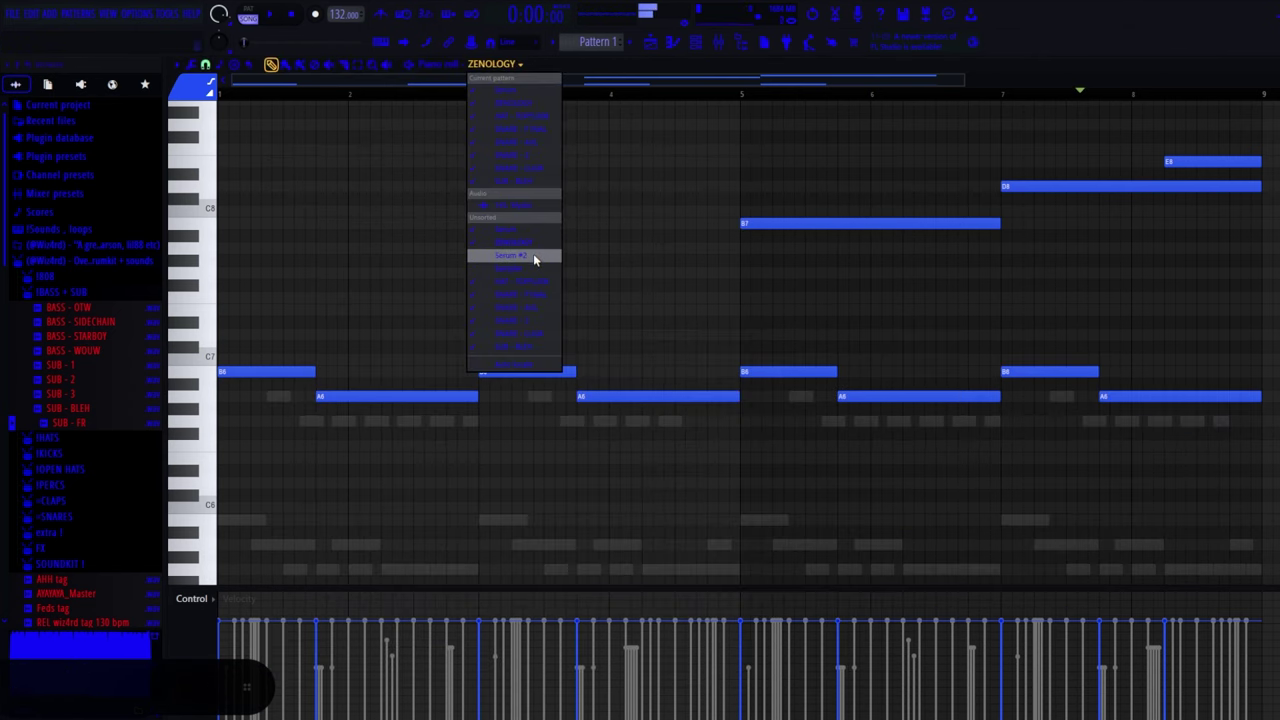
Stop and restart playback before switching to Serum #2.
key("F1")
key("F1")
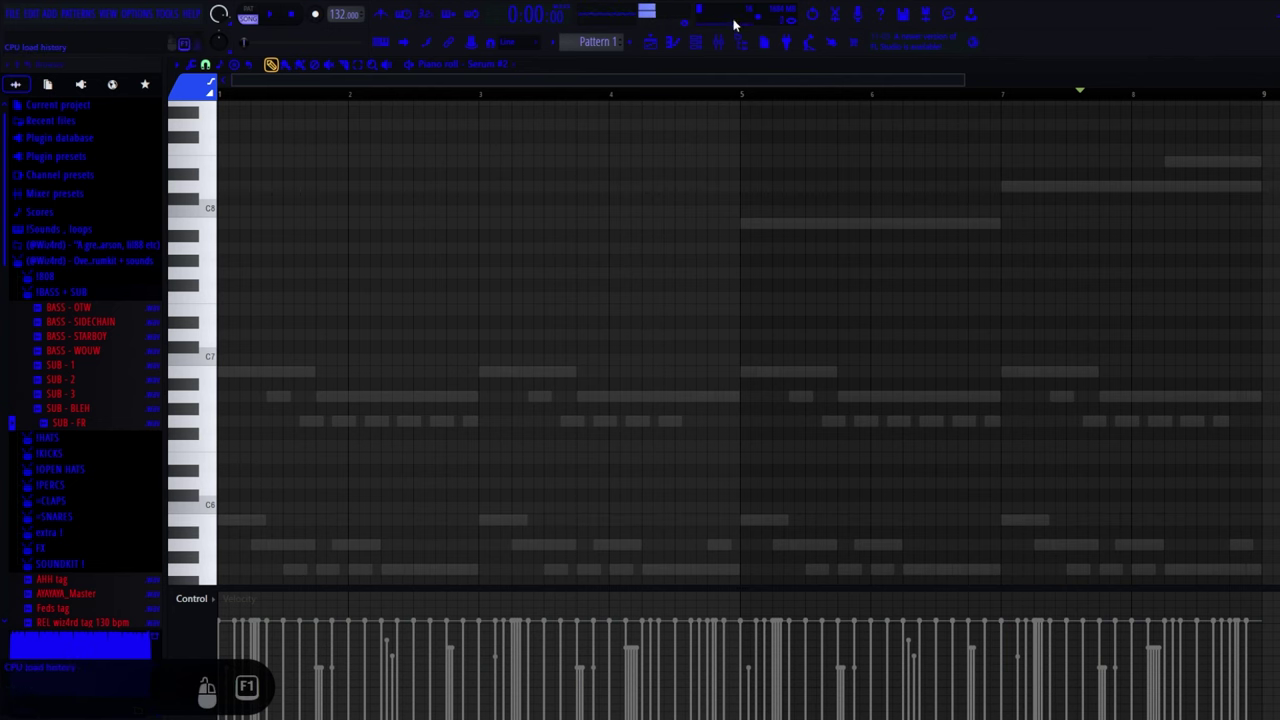
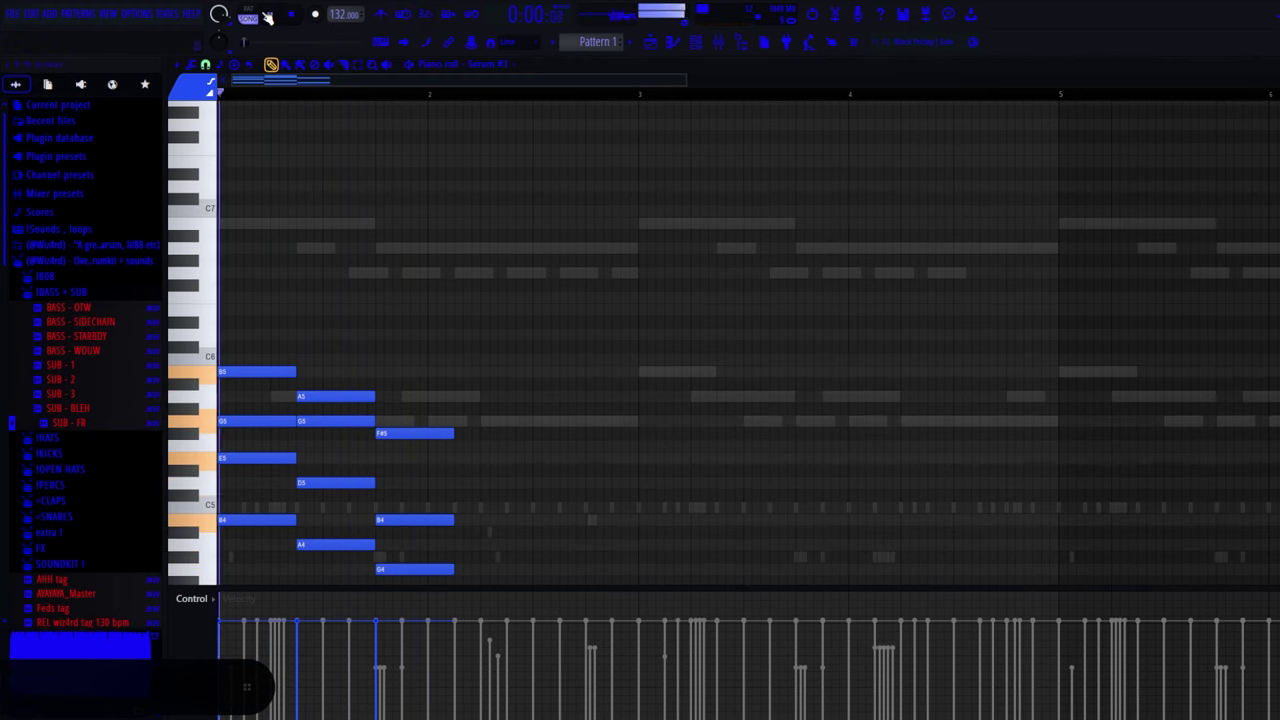
Play back the Serum #2 pattern while reworking its notes.
key("F1")
key("F1")
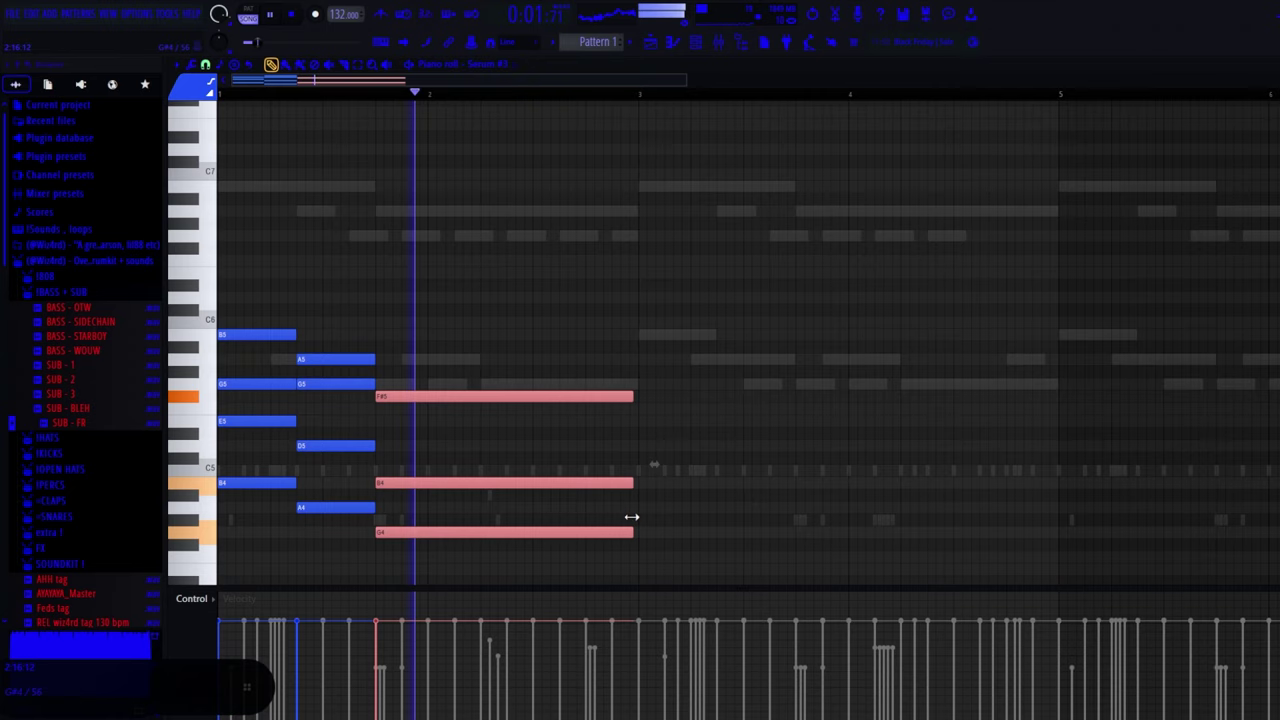
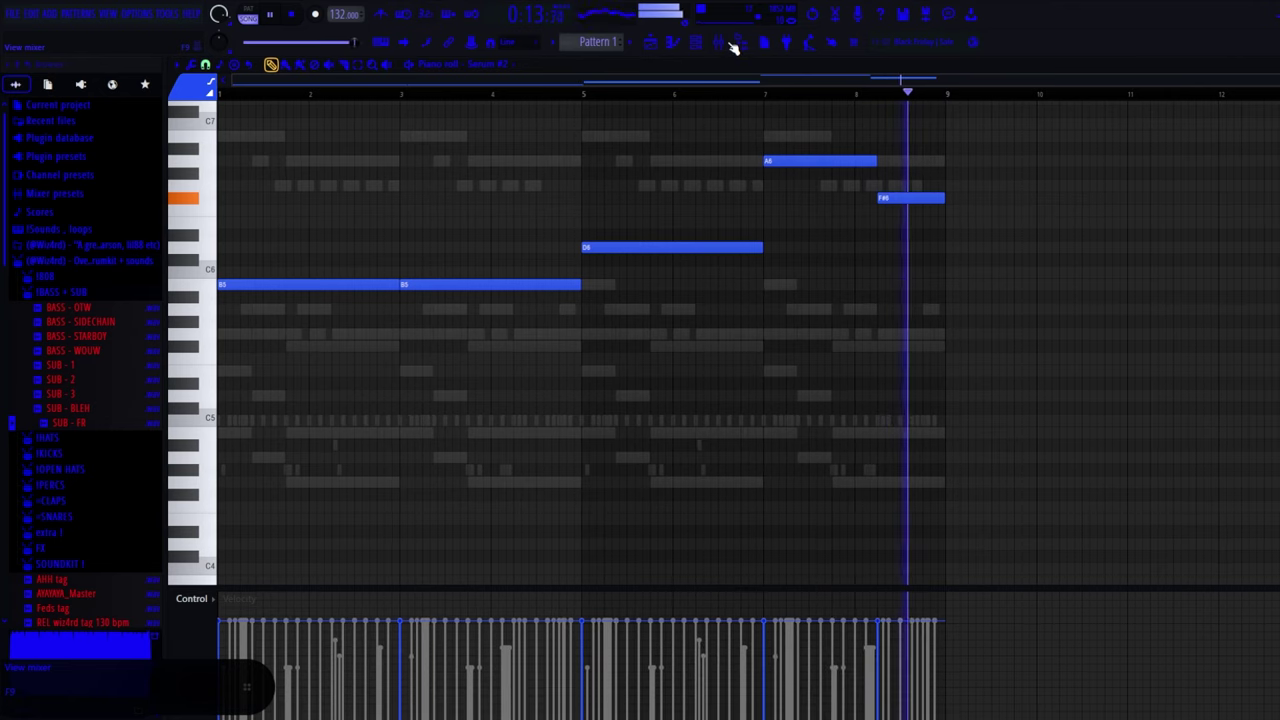
Rebalance the mixer: Serum #3, SUB - BLEH and 145 Mystic track volumes.
left_click(563, 468)
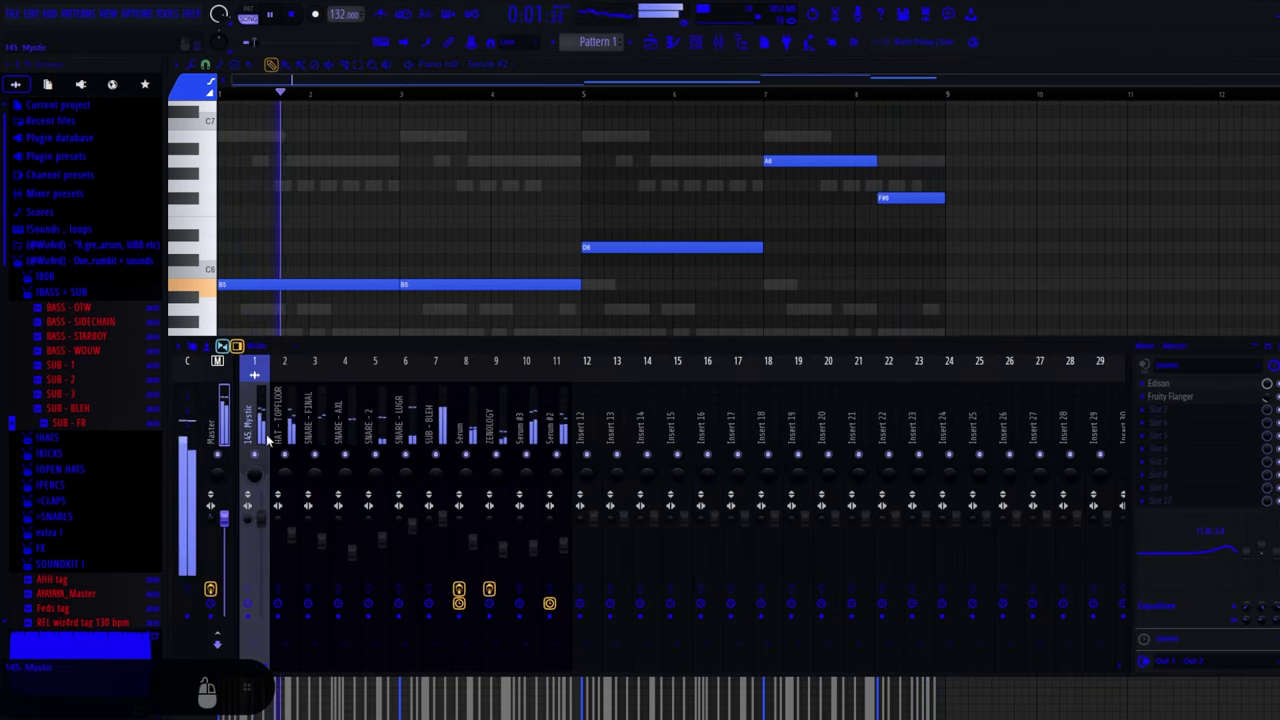
left_click(569, 476)
left_click(578, 552)
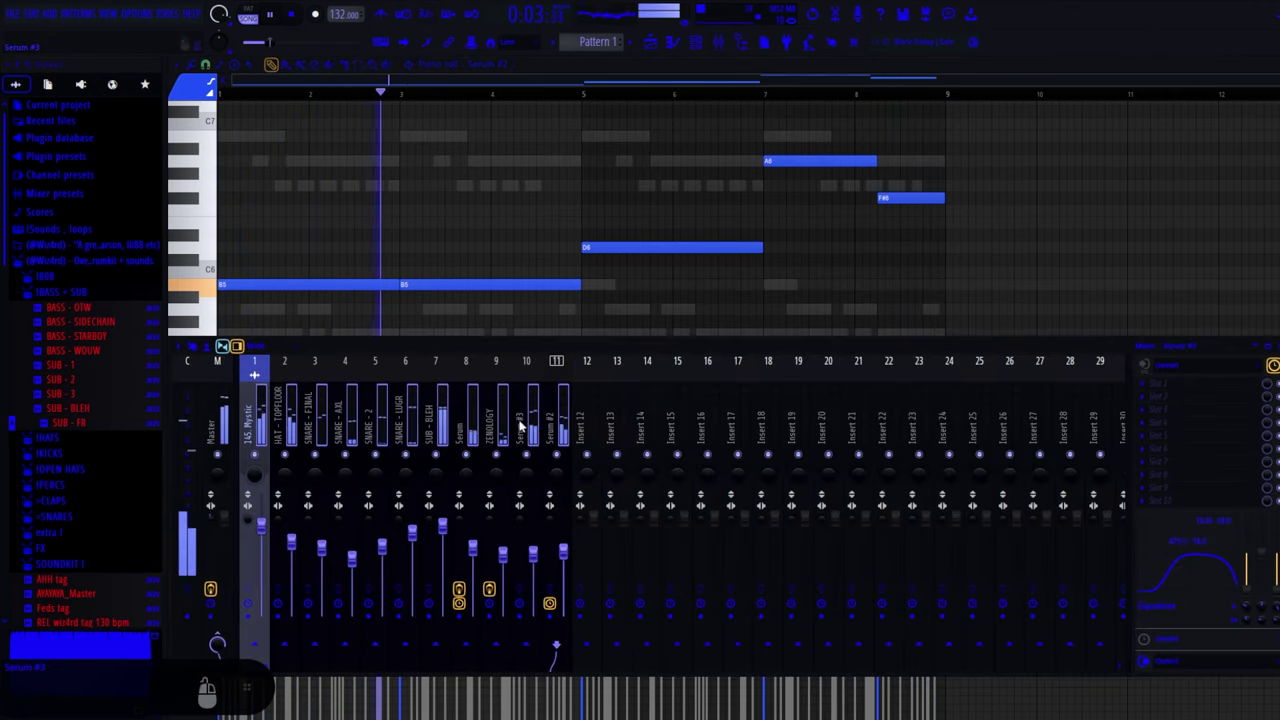
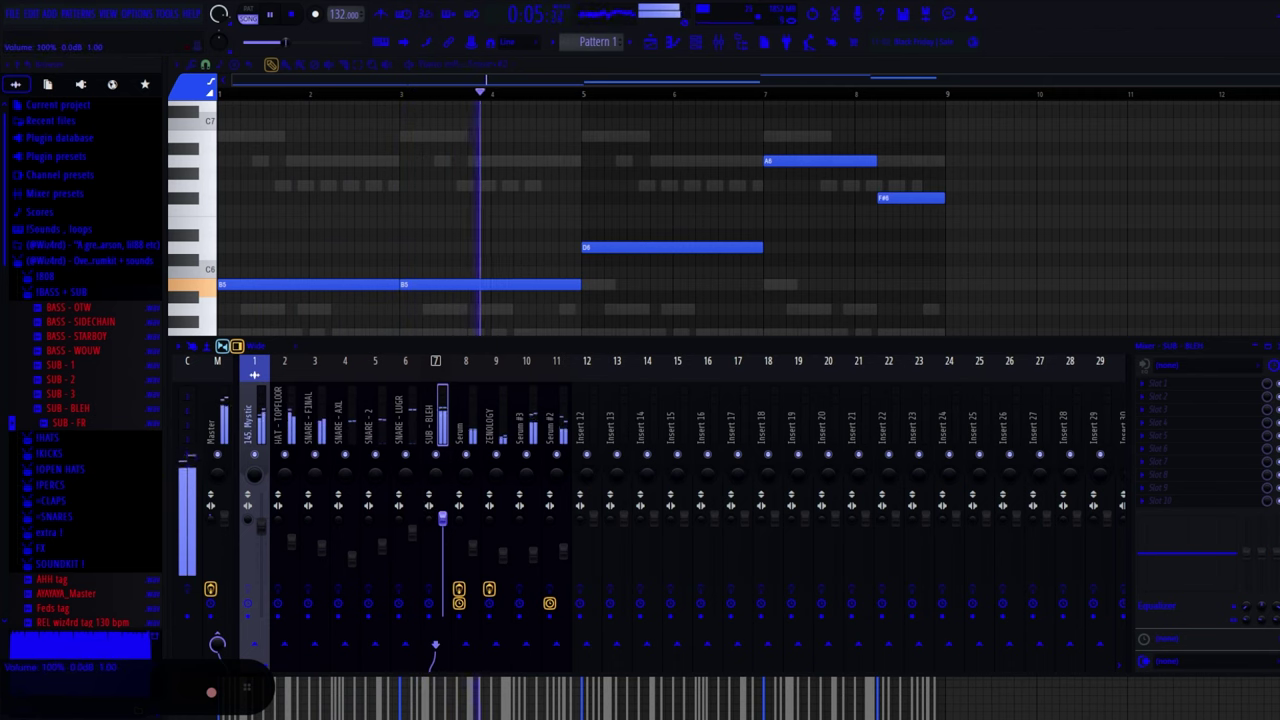
left_click(434, 501)
left_click(260, 476)
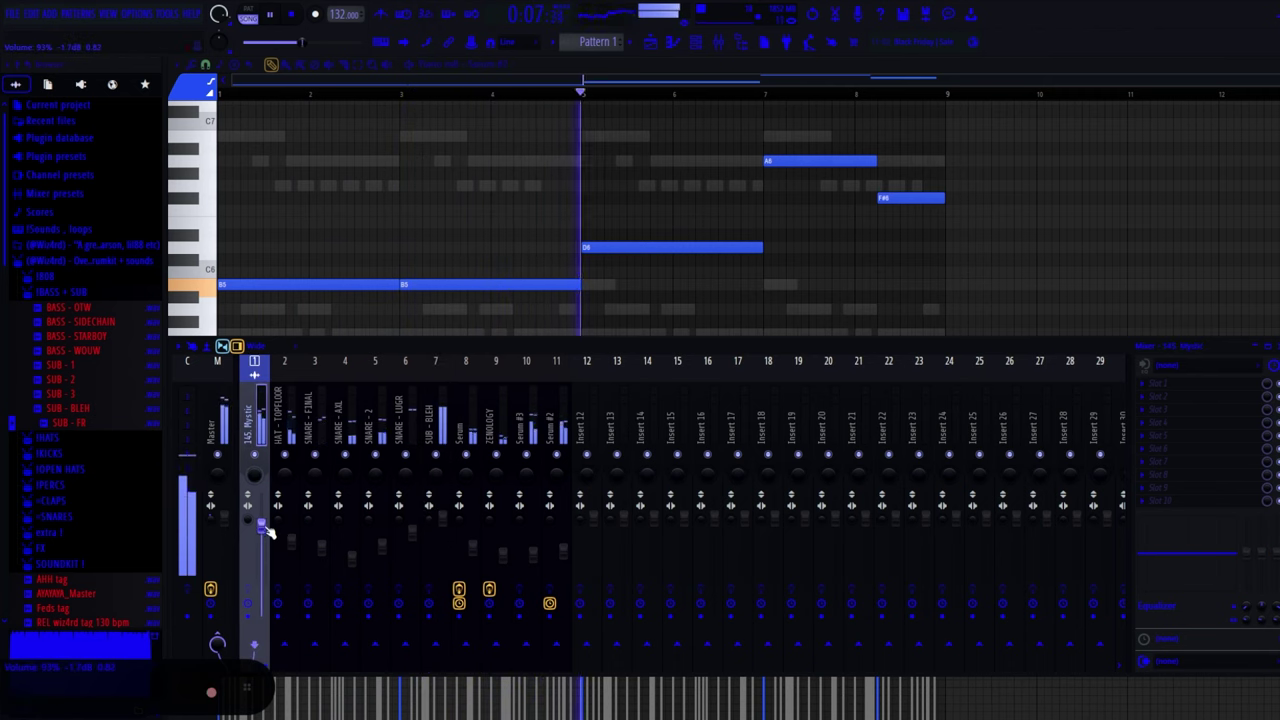
left_click(283, 470)
left_click_drag(264, 533, 304, 524)
left_click(472, 511)
left_click_drag(450, 476, 421, 465)
left_click(299, 462)
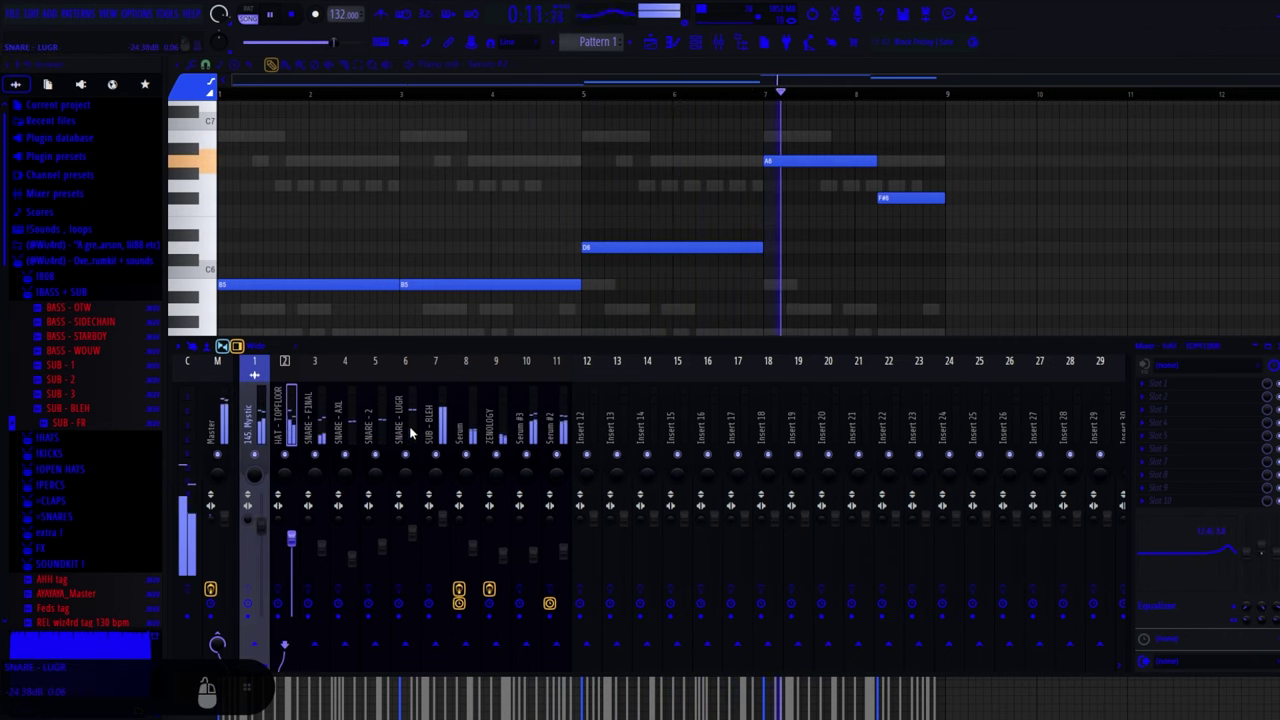
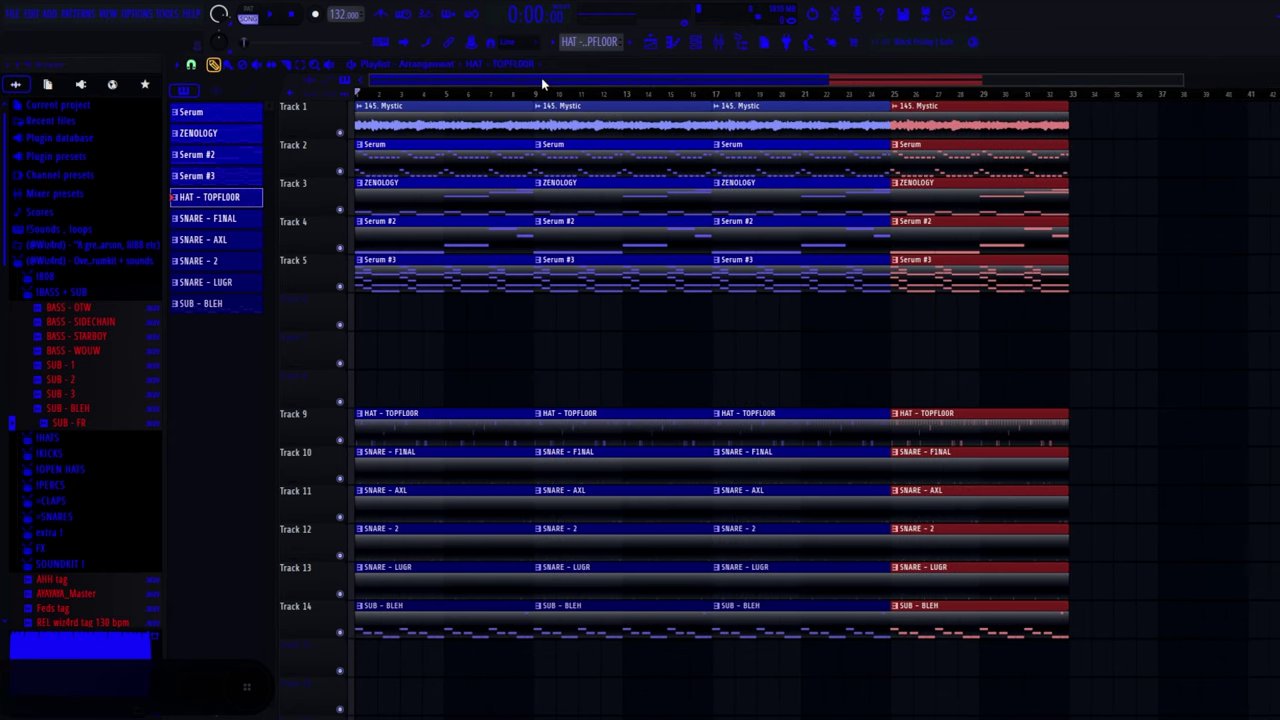
key("F1")
key("F1")
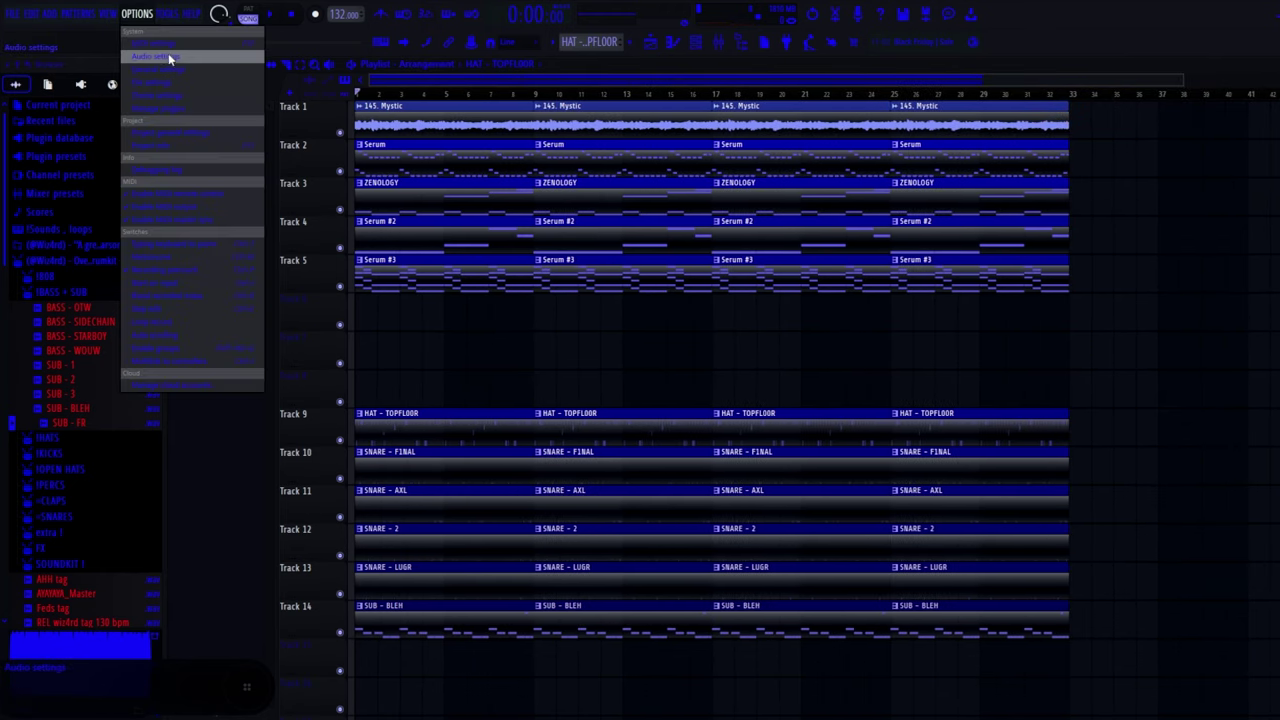
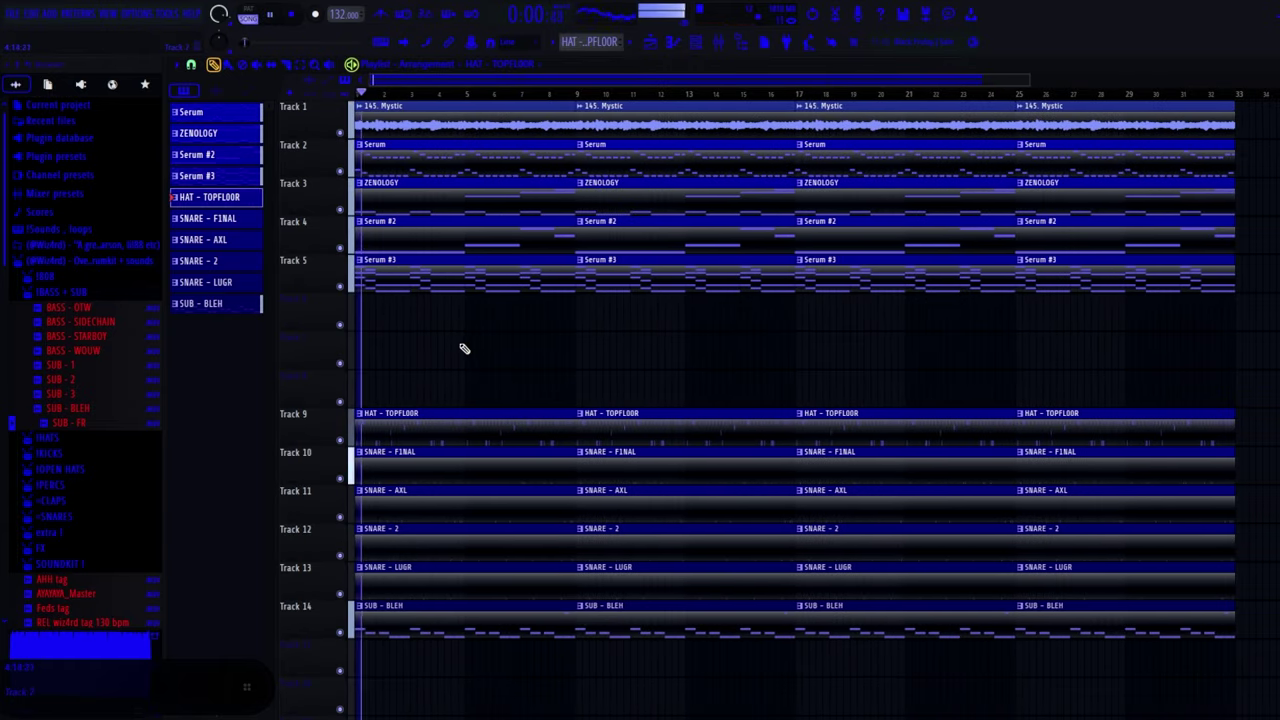
key("F1")
key("F1")
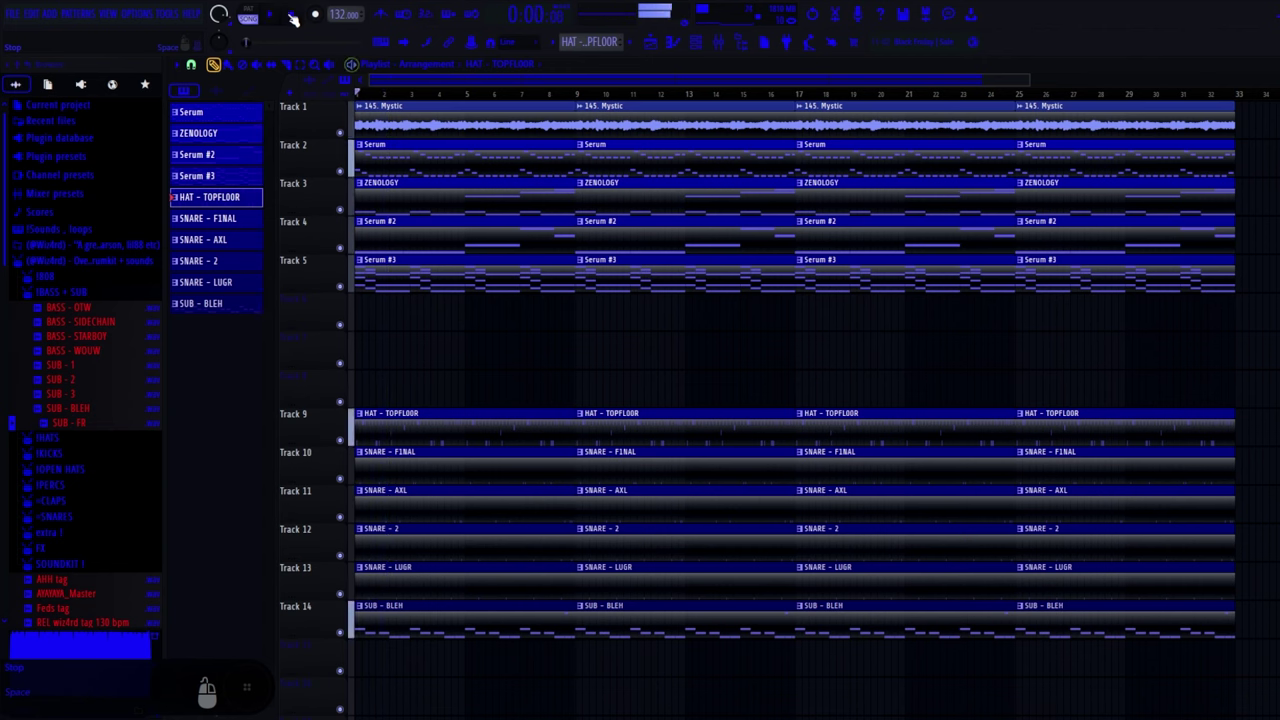
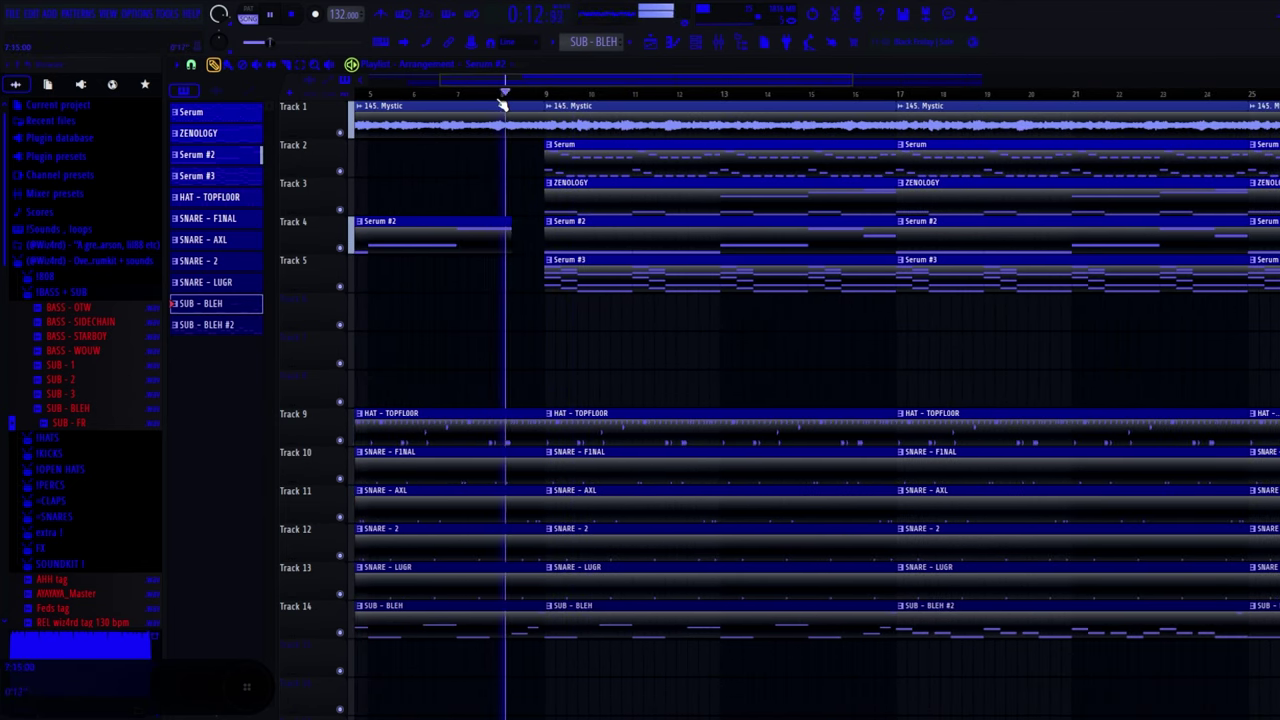
Bring up the mixer and piano roll for Serum #3 ahead of loading Gross Beat.
key("F1")
key("F1")
key("F1")
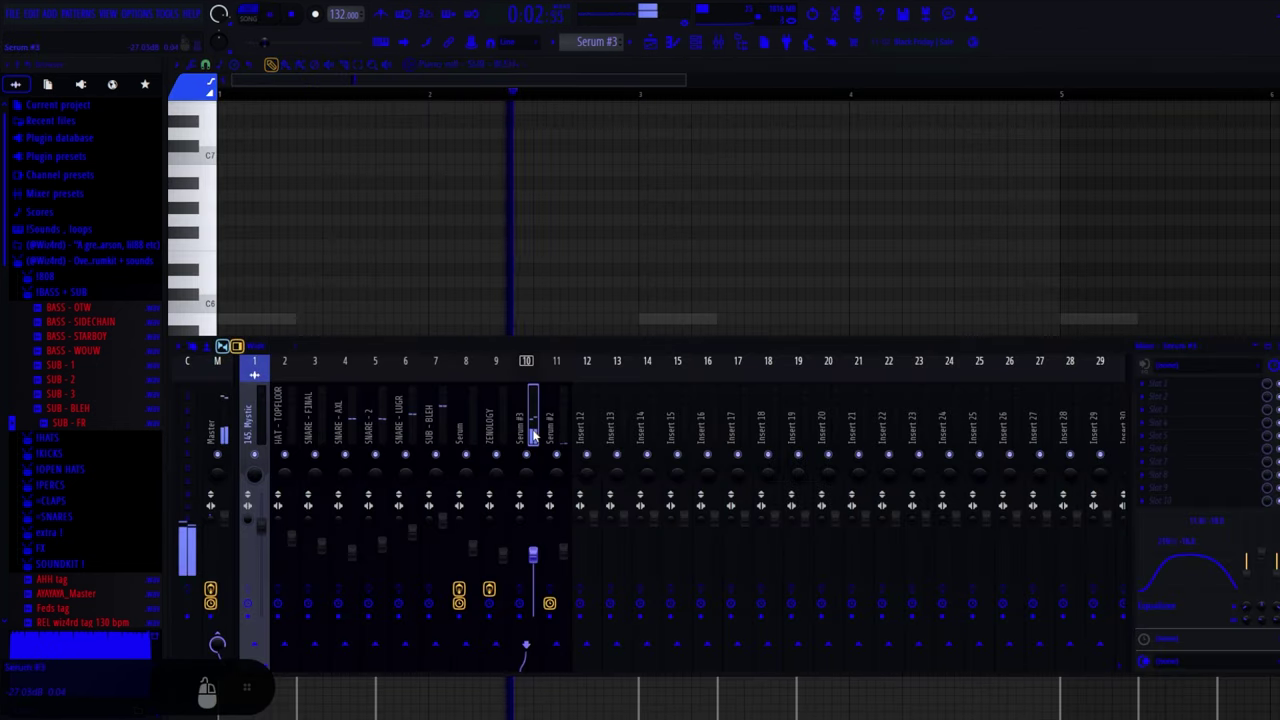
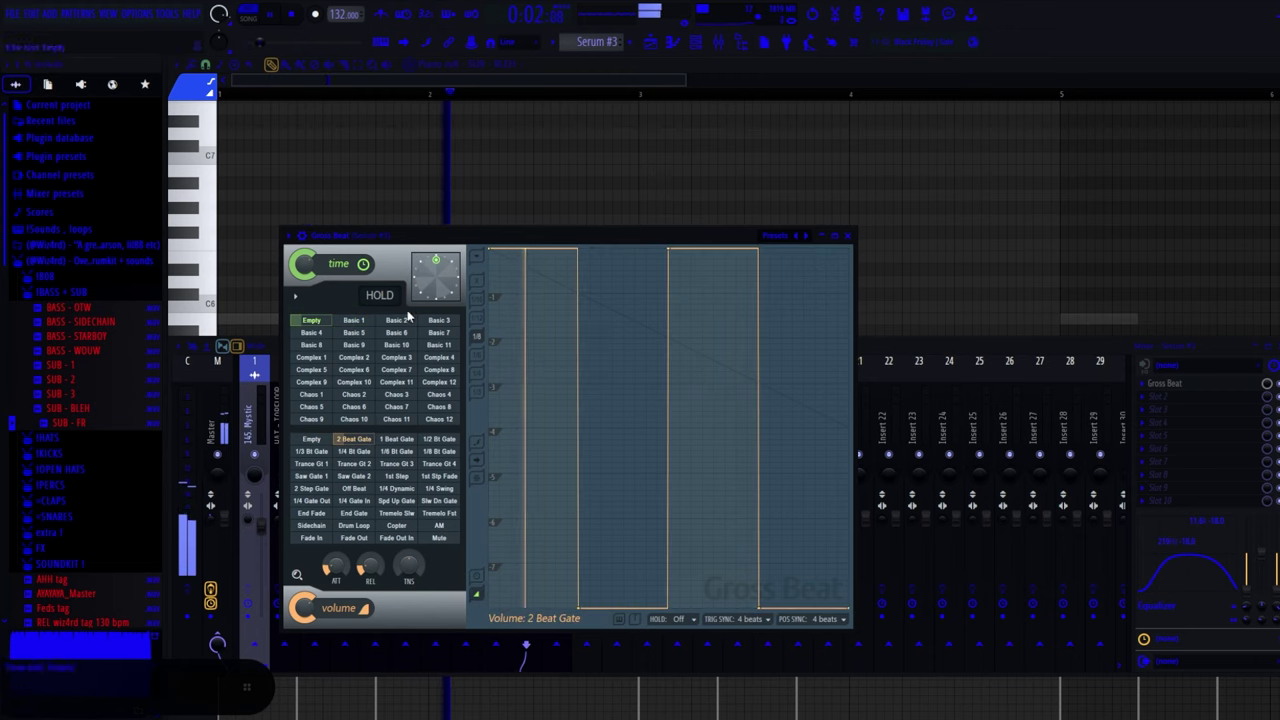
Switch Gross Beat's volume gate on Serum #3 to the 1 Beat Gate preset with the mixer back in front.
key("F1")
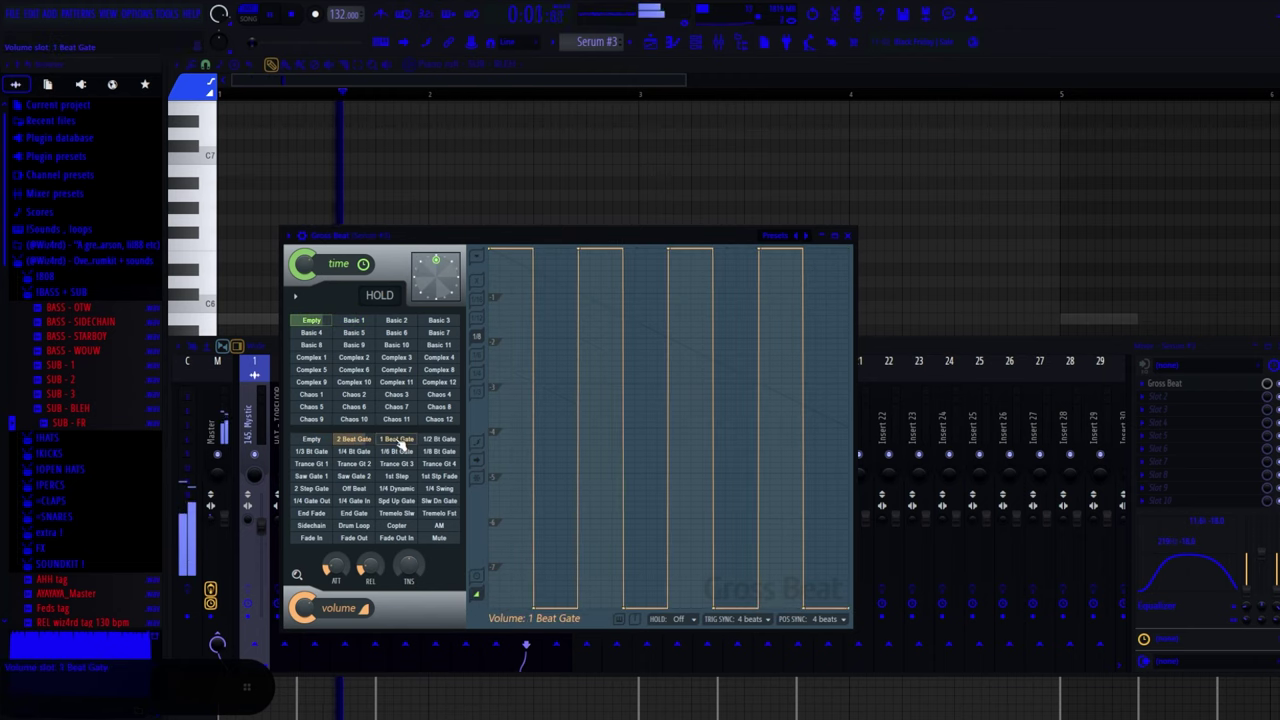